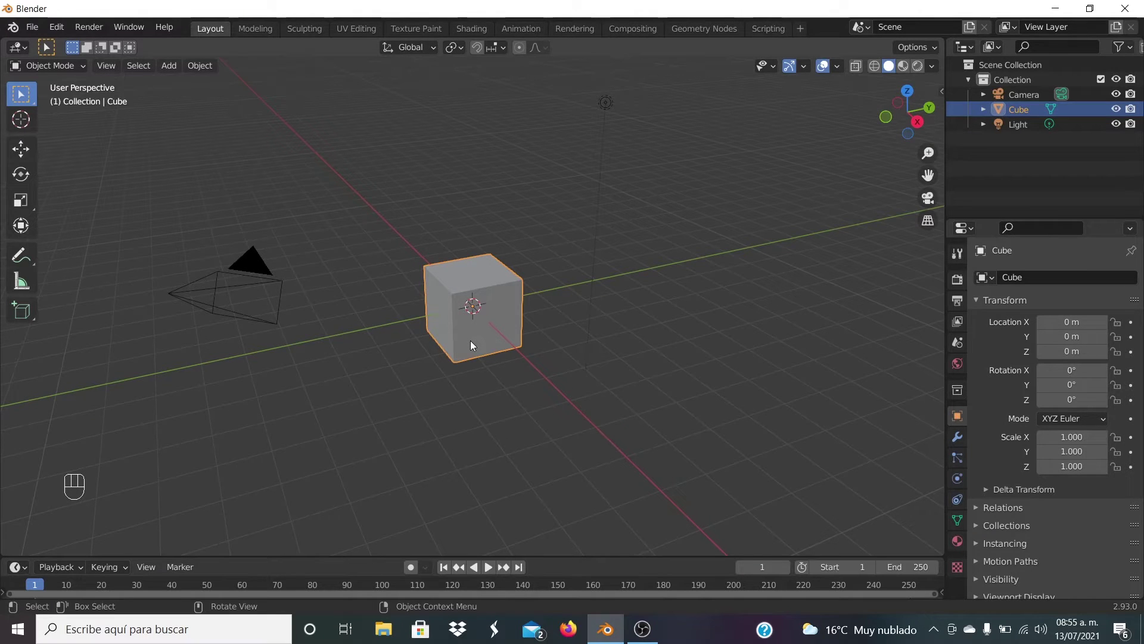
# Delete the default cube and the light, leaving only the camera.
pyautogui.press('x')
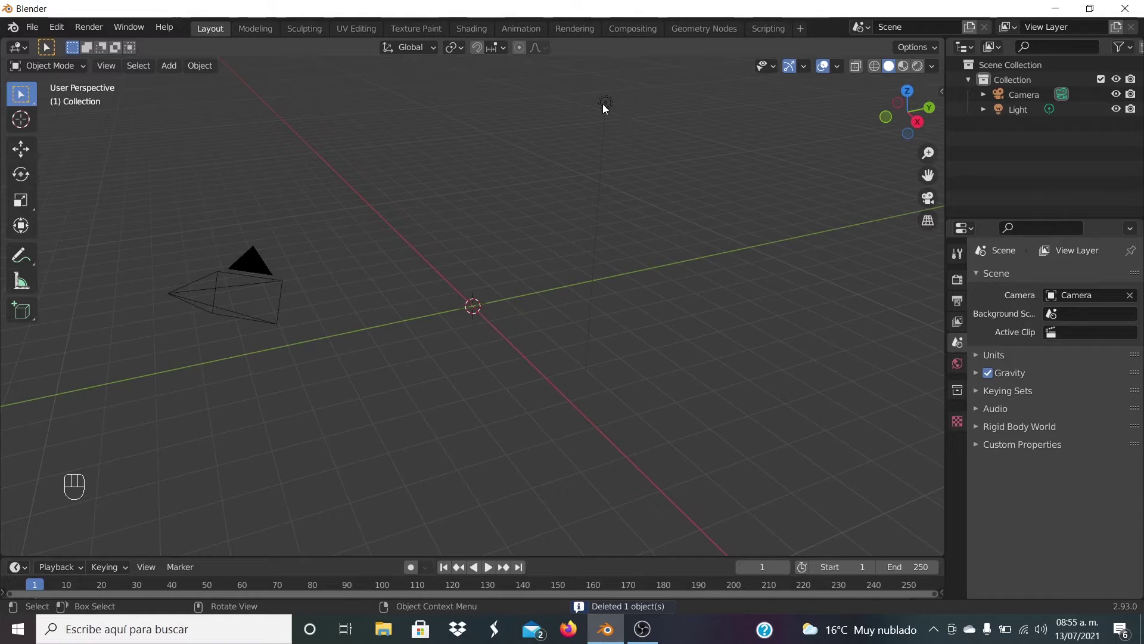
pyautogui.click(611, 111)
pyautogui.press('x')
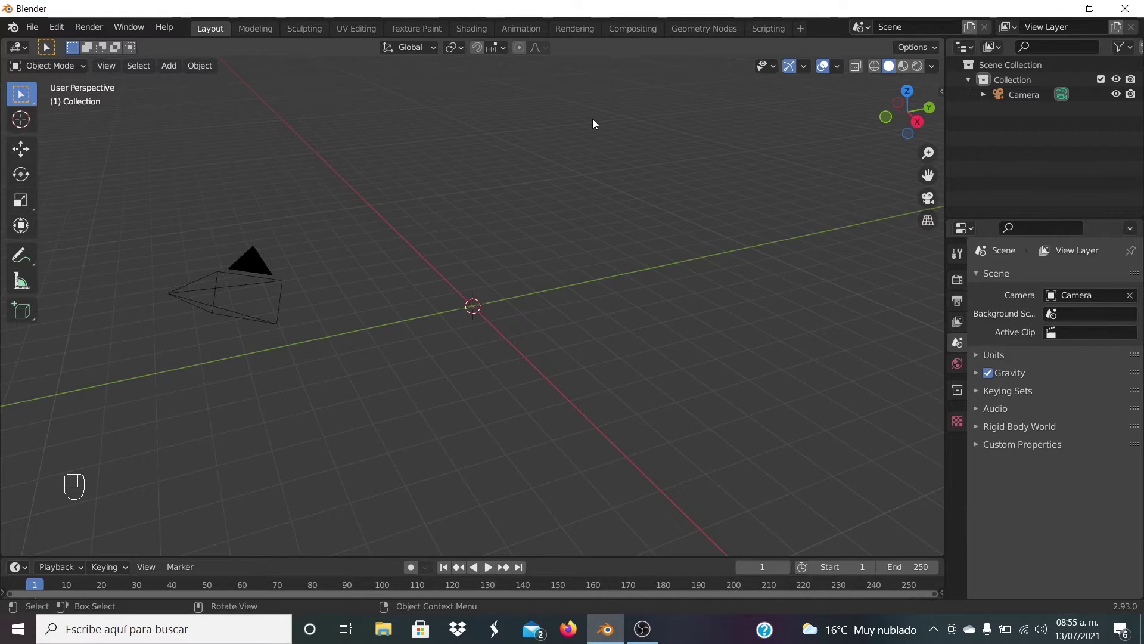
# Add a 3-vertex cylinder, rotated 90° on X and scaled to 0.010 on Z as a thin triangle.
pyautogui.press('shift+a')
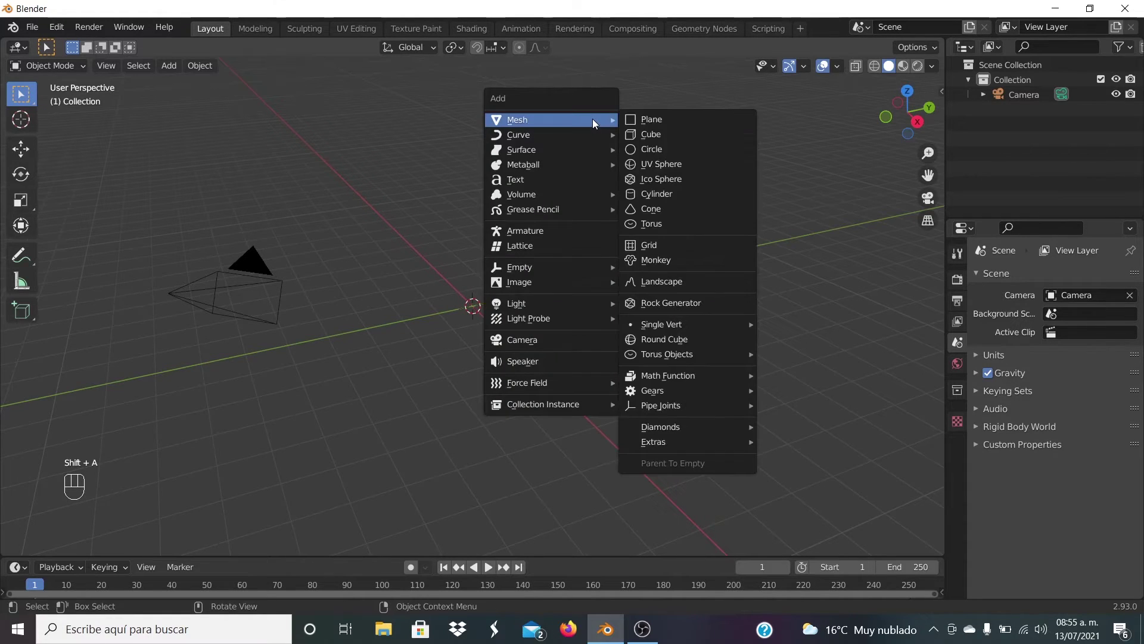
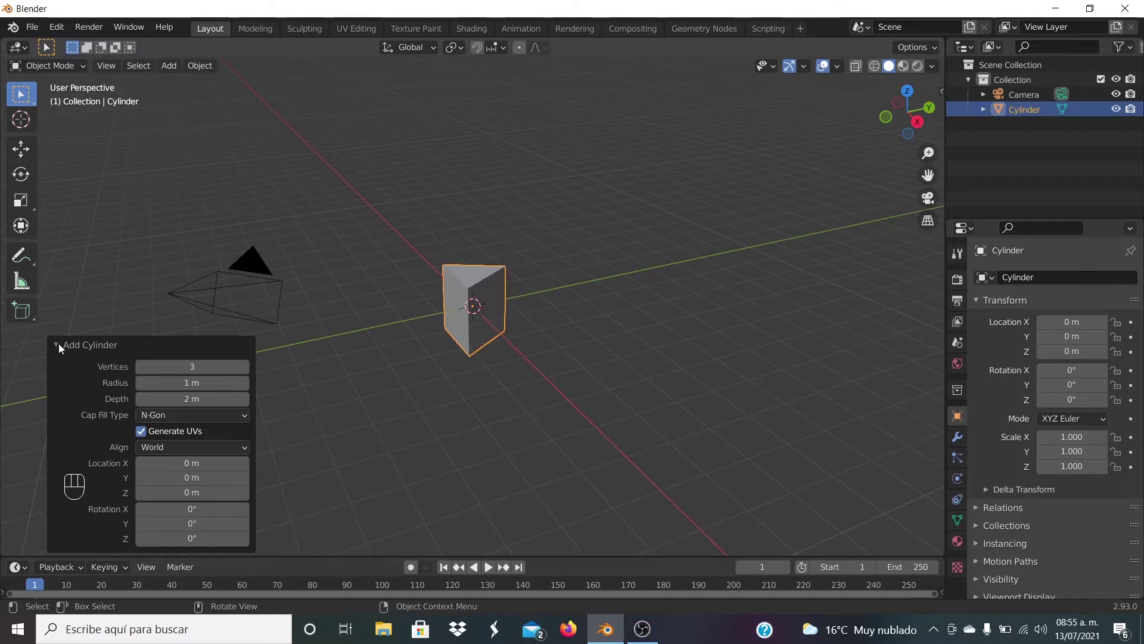
pyautogui.click(62, 348)
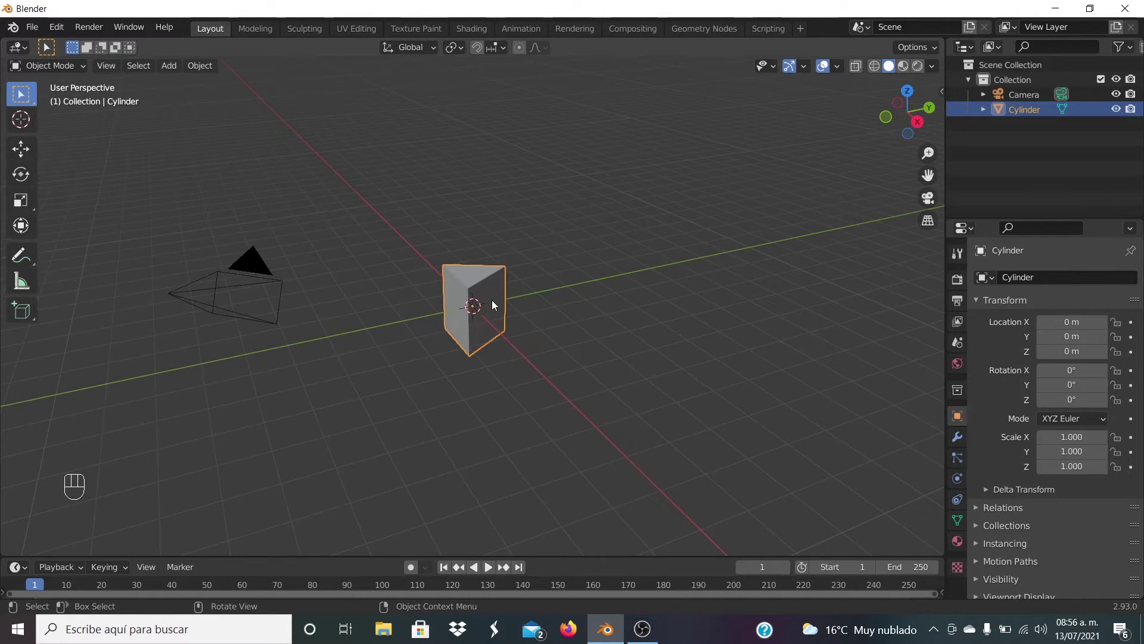
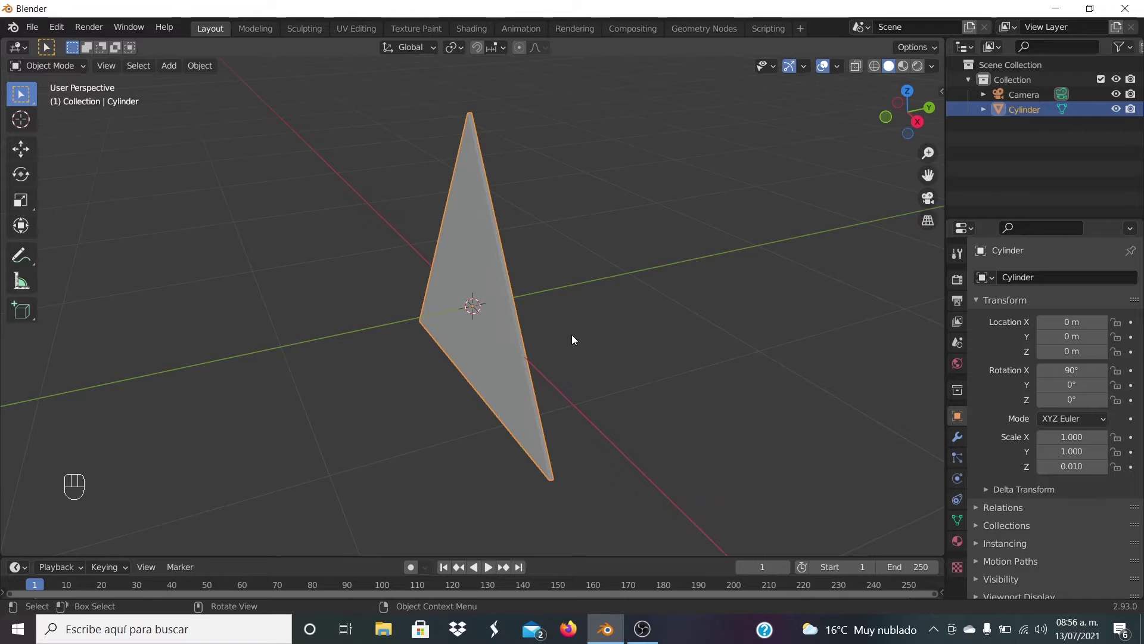
# In Edit Mode delete the triangle's front and back faces so only the outline frame remains.
pyautogui.press('Tab')
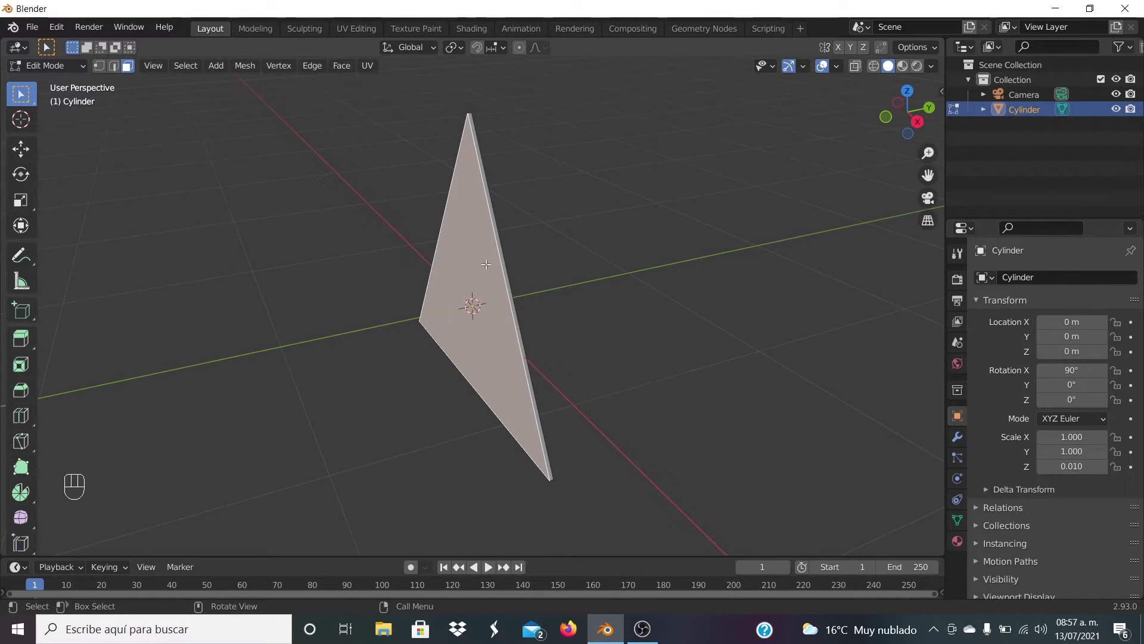
pyautogui.press('x')
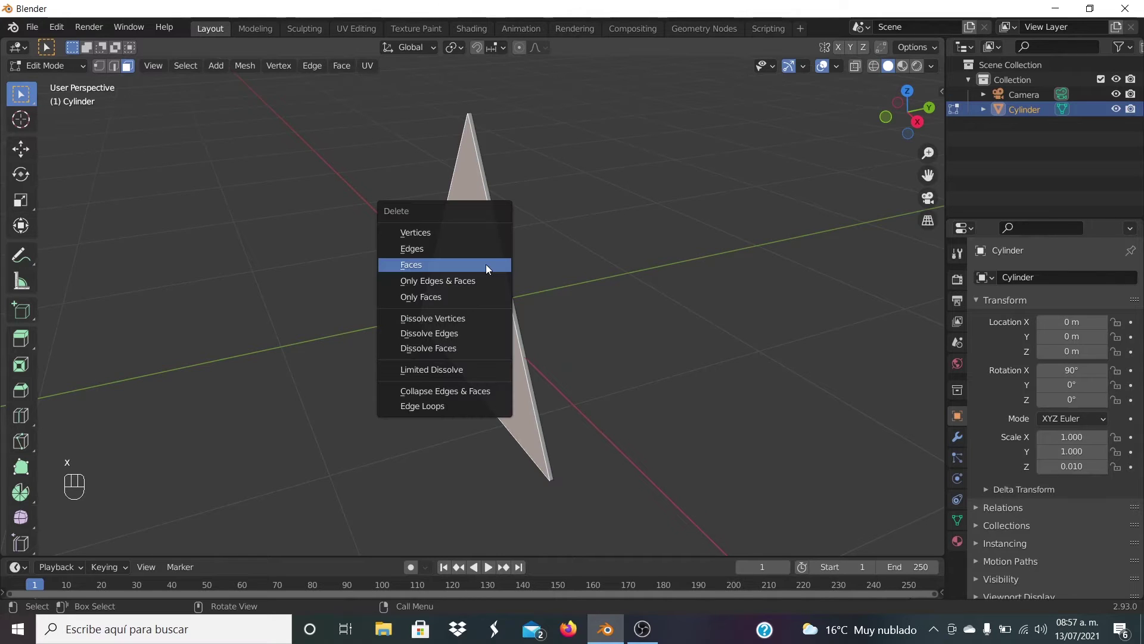
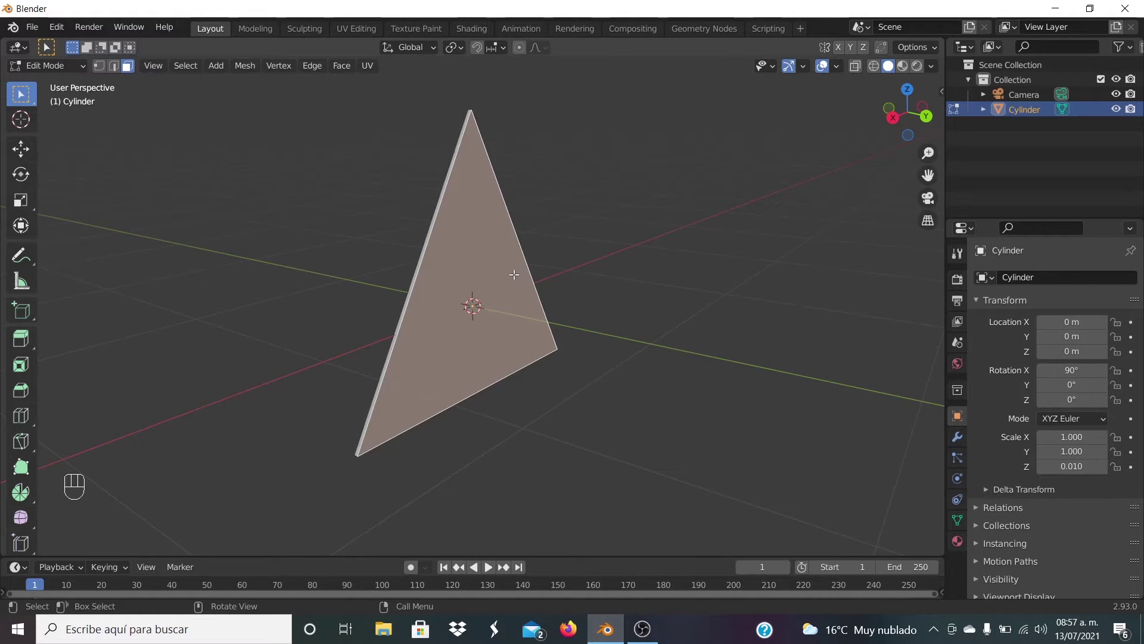
pyautogui.press('x')
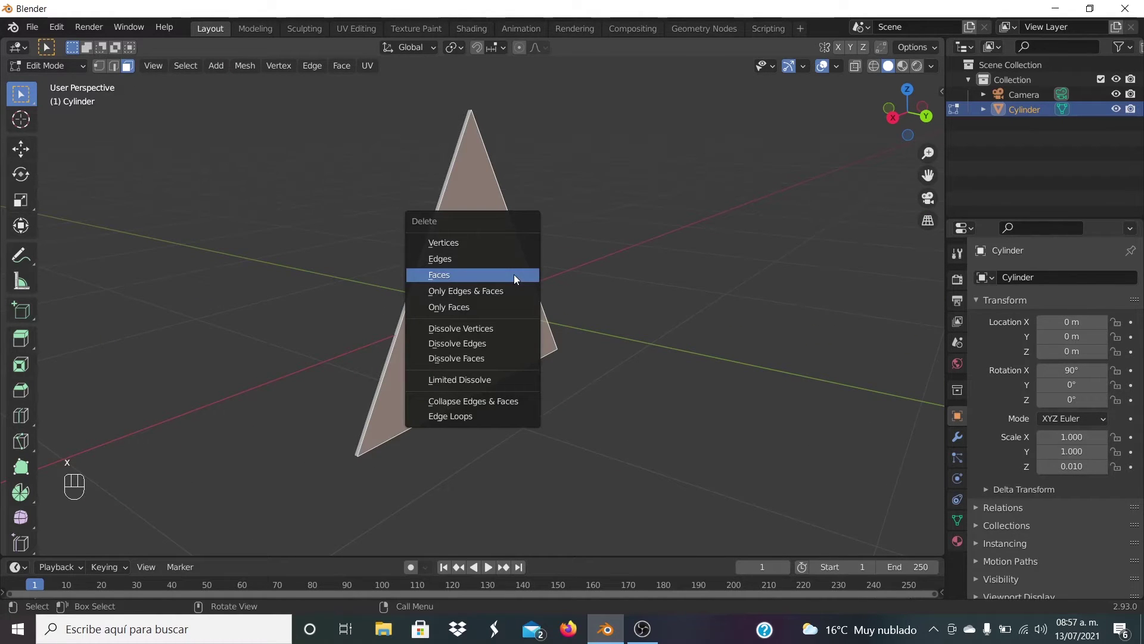
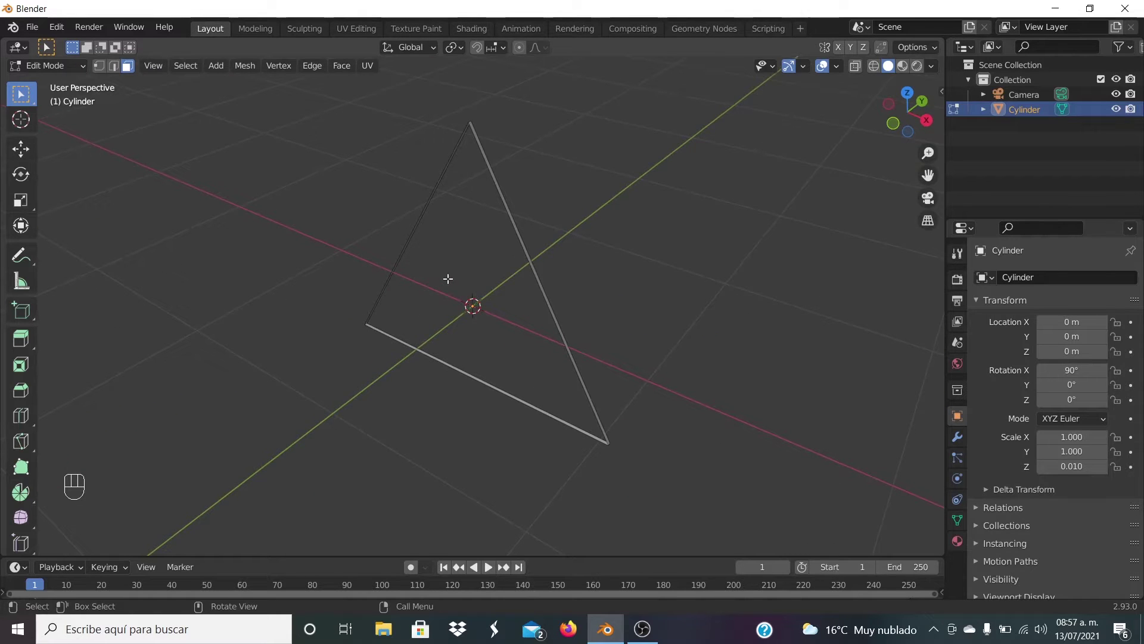
# Back in Object Mode, add a Solidify modifier with 0.01 m thickness to the triangle outline.
pyautogui.press('Tab')
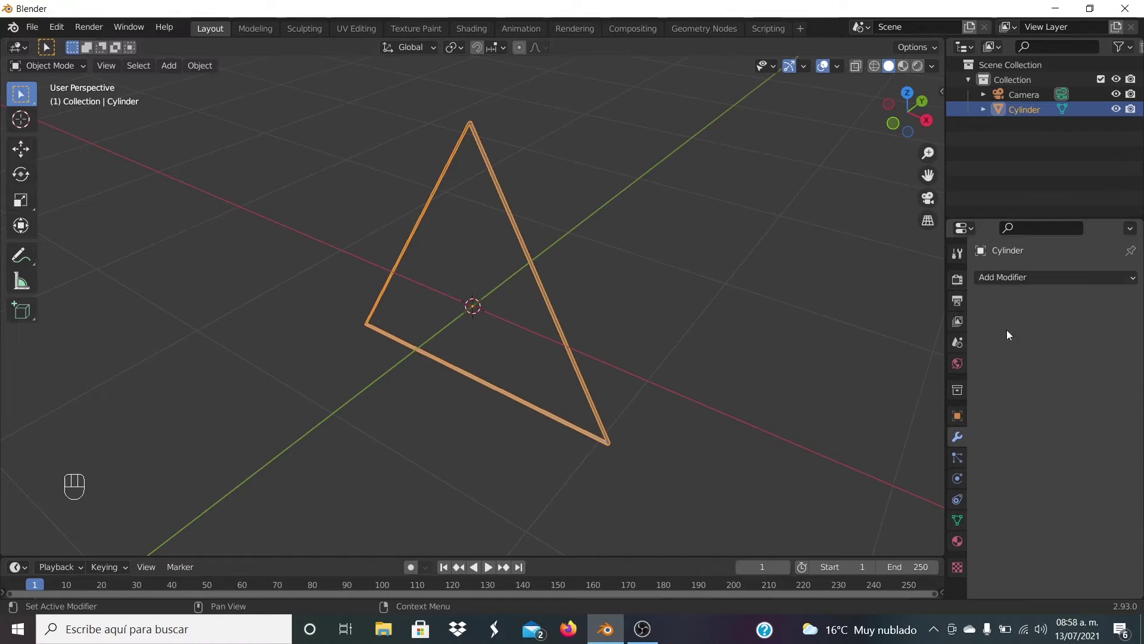
pyautogui.moveTo(1022, 282); pyautogui.dragTo(842, 530)
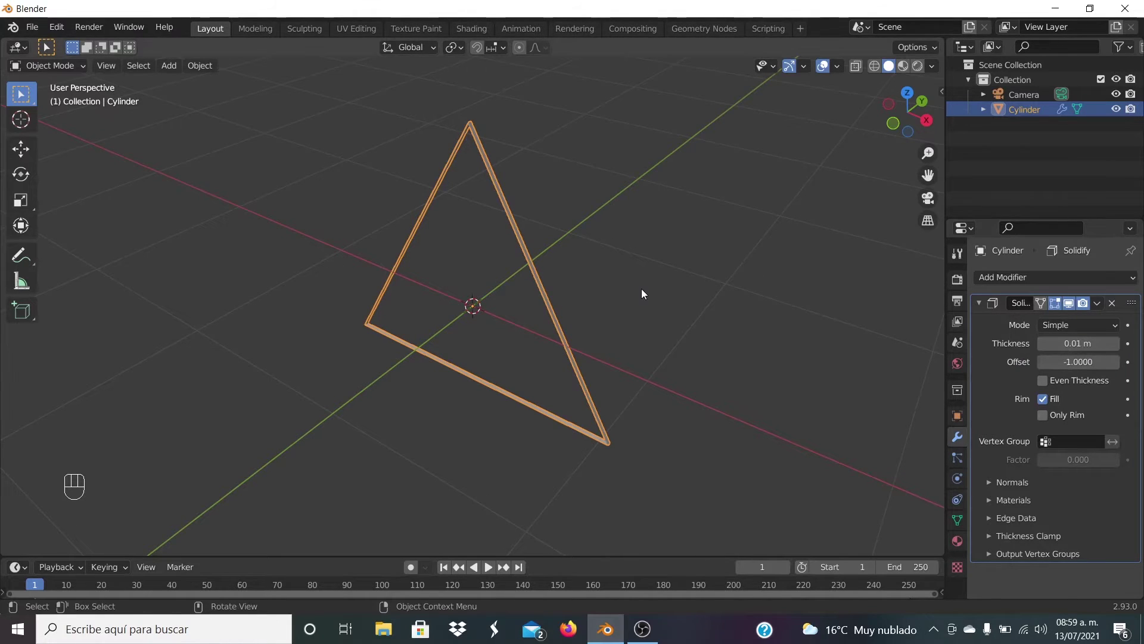
# Duplicate the triangle outline, scale the copy to nest inside the original, and apply transforms on both.
pyautogui.press('shift+d')
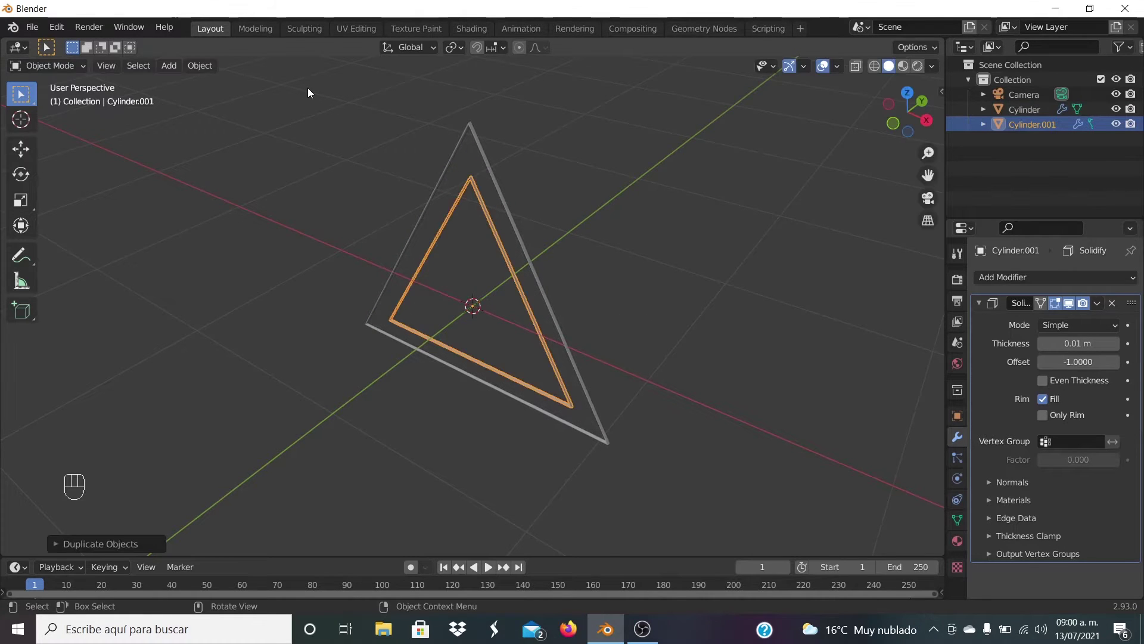
pyautogui.moveTo(311, 92); pyautogui.dragTo(687, 485)
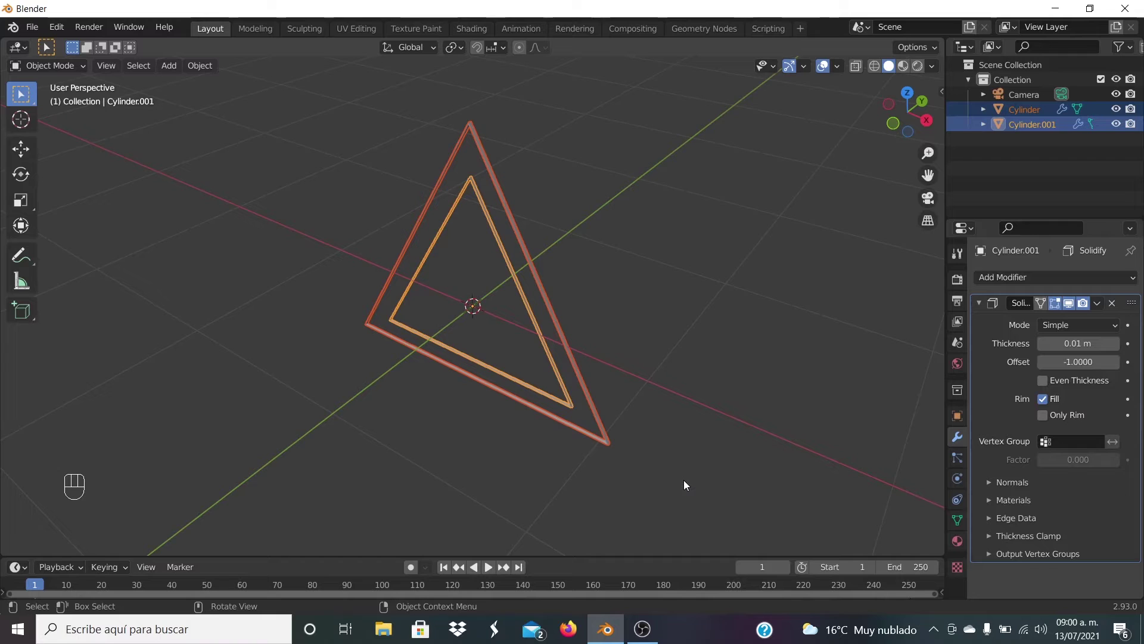
pyautogui.press('ctrl+a')
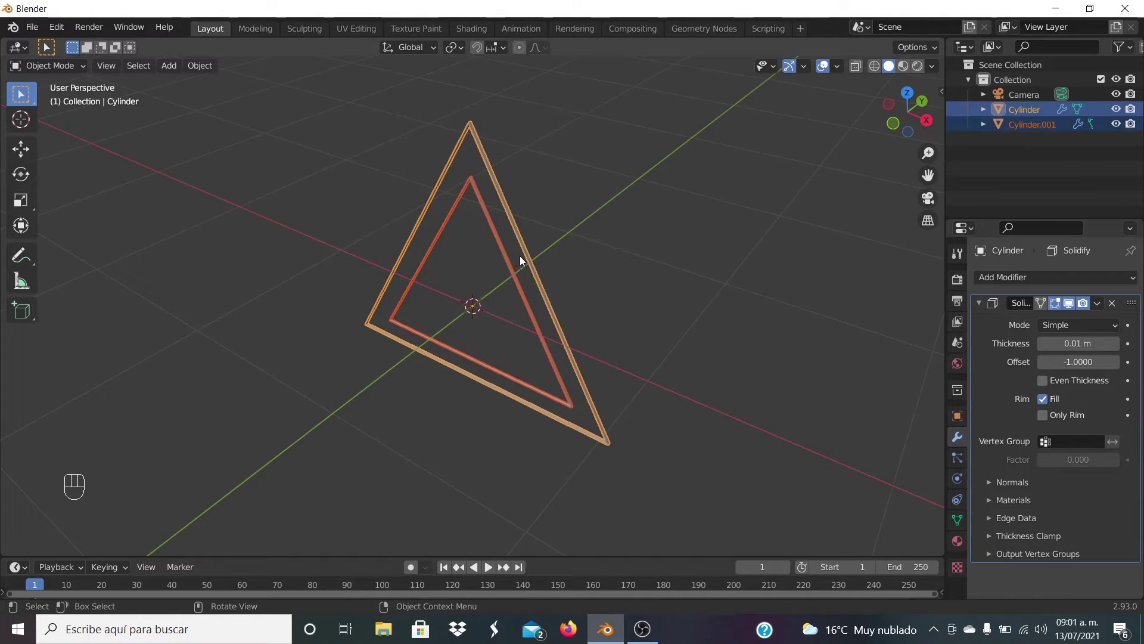
# Add an Array modifier to the outer triangle: Count 15, Relative Offset X 0, Y 200.
pyautogui.click(527, 259)
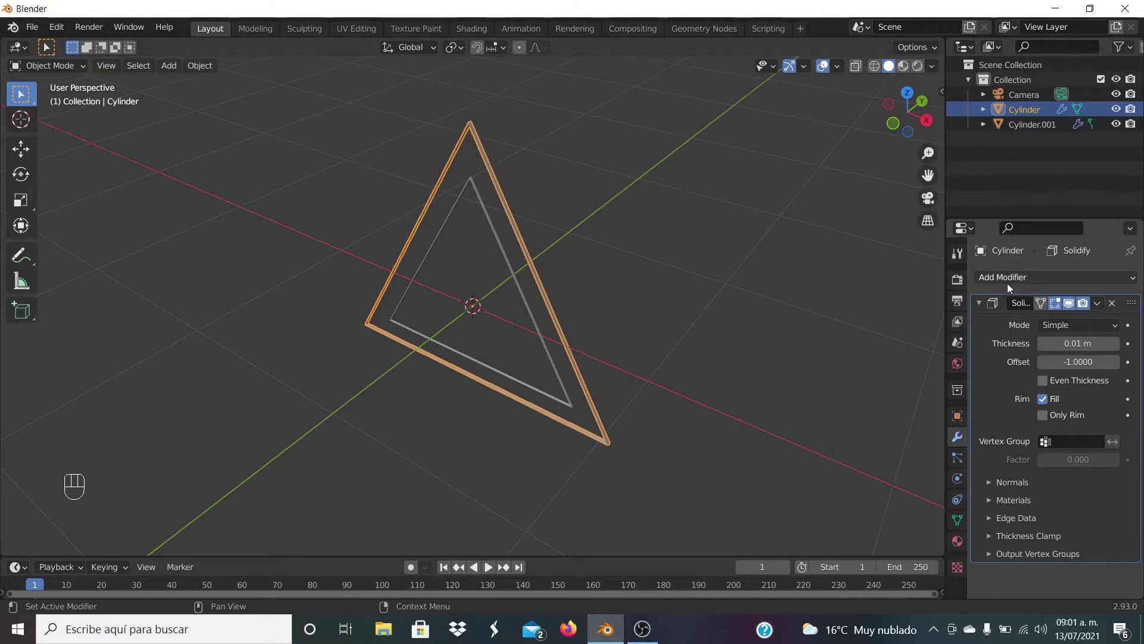
pyautogui.moveTo(1016, 283); pyautogui.dragTo(850, 324)
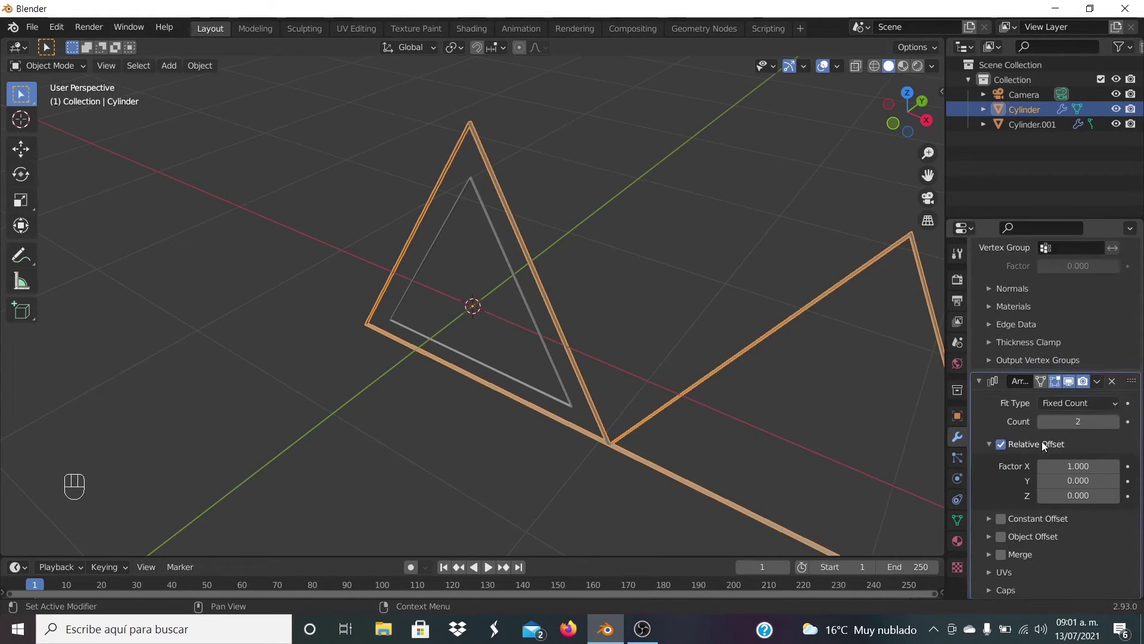
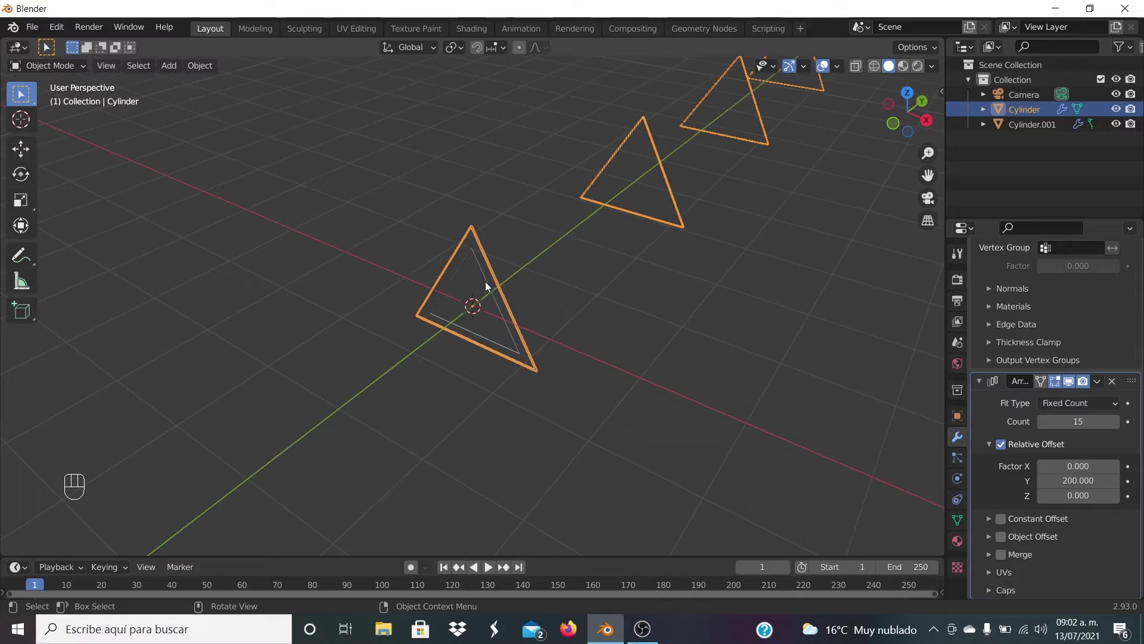
# Add an Array modifier to the inner Cylinder.001: Count 15, Relative Offset X 0, Y 270.
pyautogui.click(491, 286)
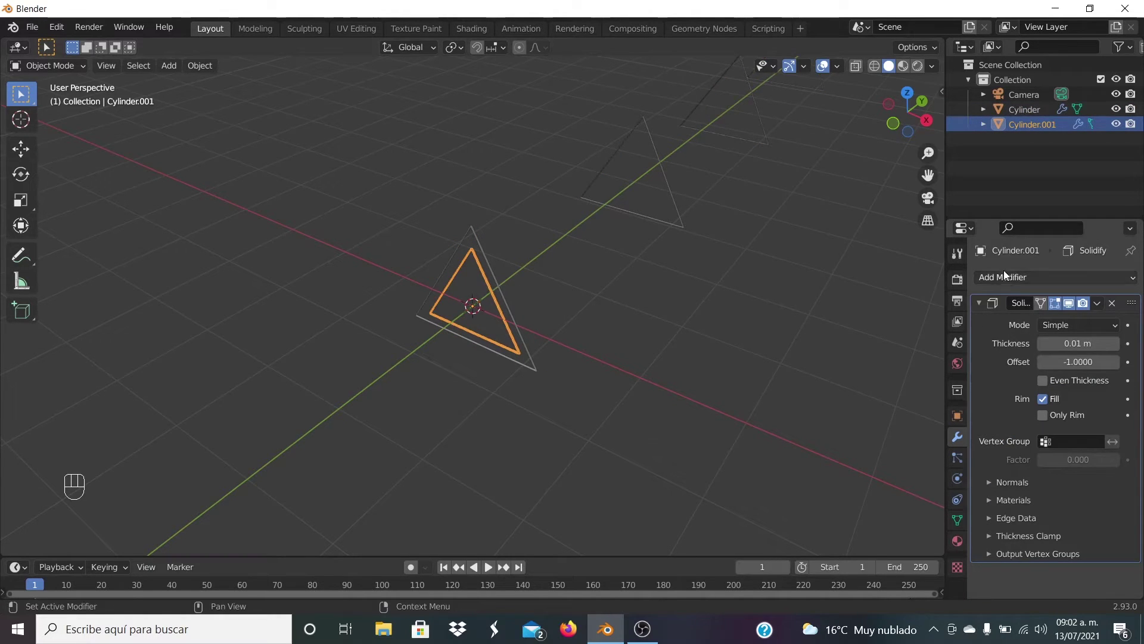
pyautogui.moveTo(1013, 282); pyautogui.dragTo(873, 323)
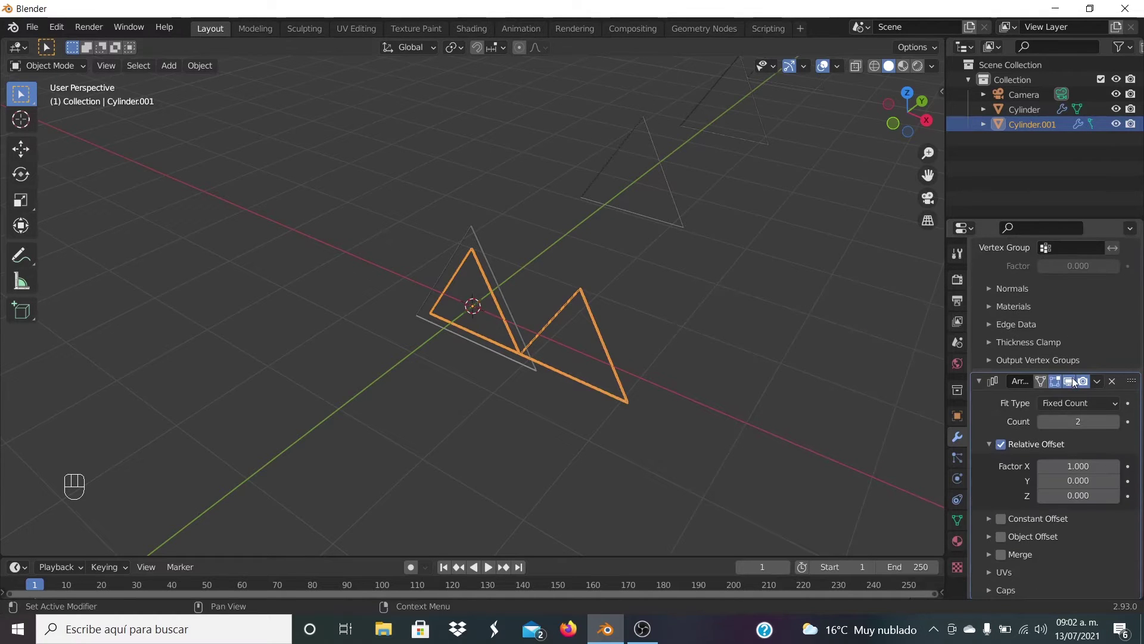
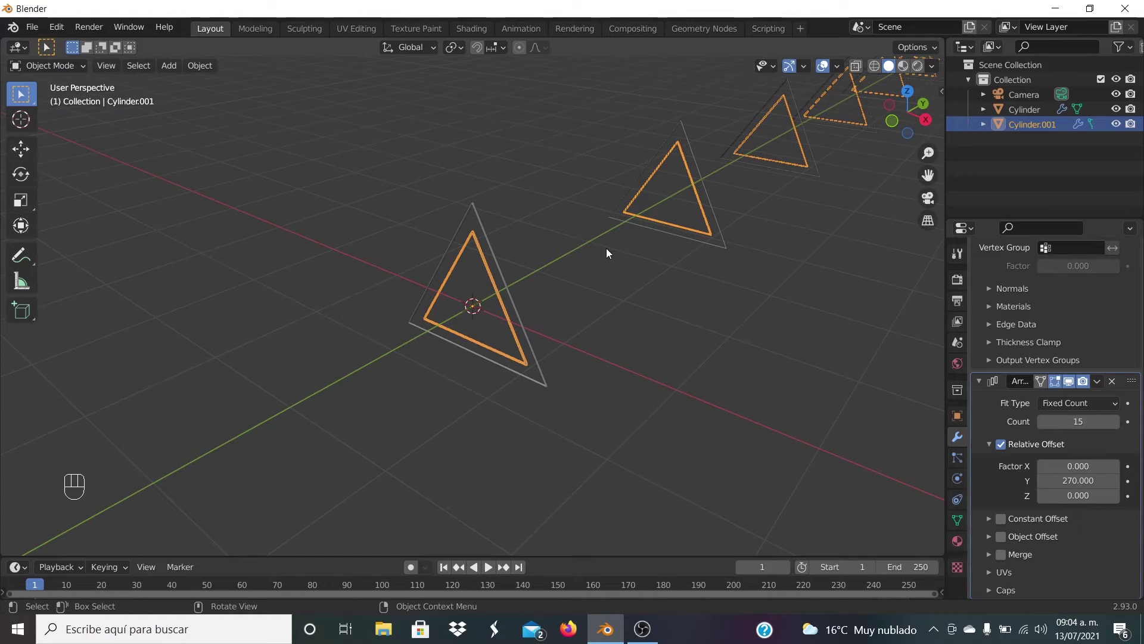
# View the tunnel from the front through the camera, set camera Y -4 m, Z 0.21 m, End frame 100.
pyautogui.press('KP_1')
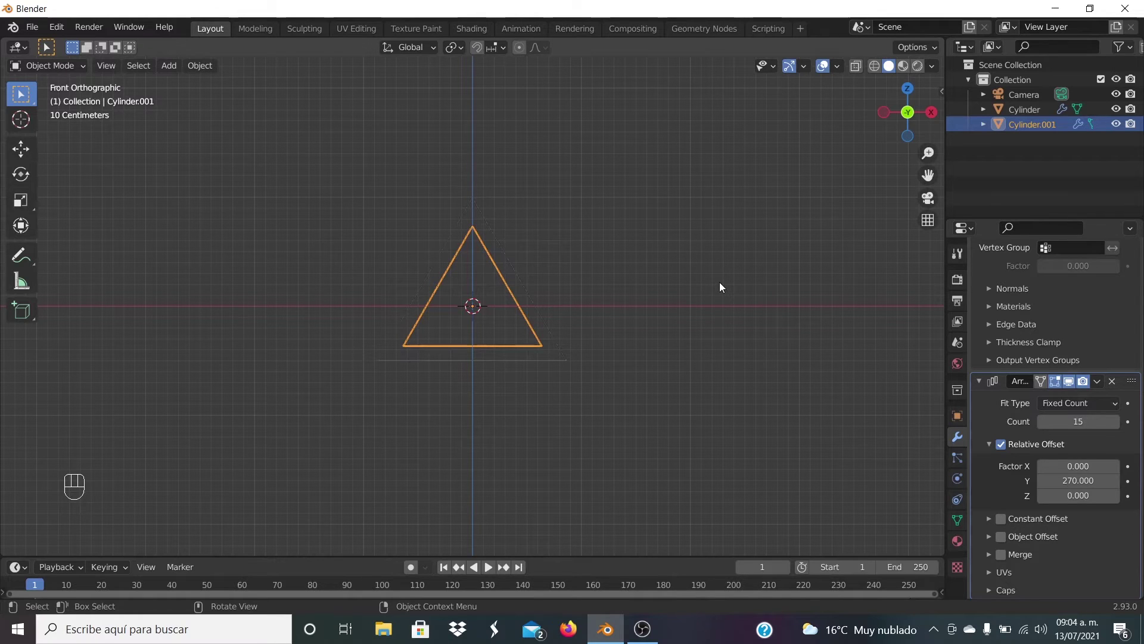
pyautogui.press('ctrl+alt+KP_0')
pyautogui.click(612, 176)
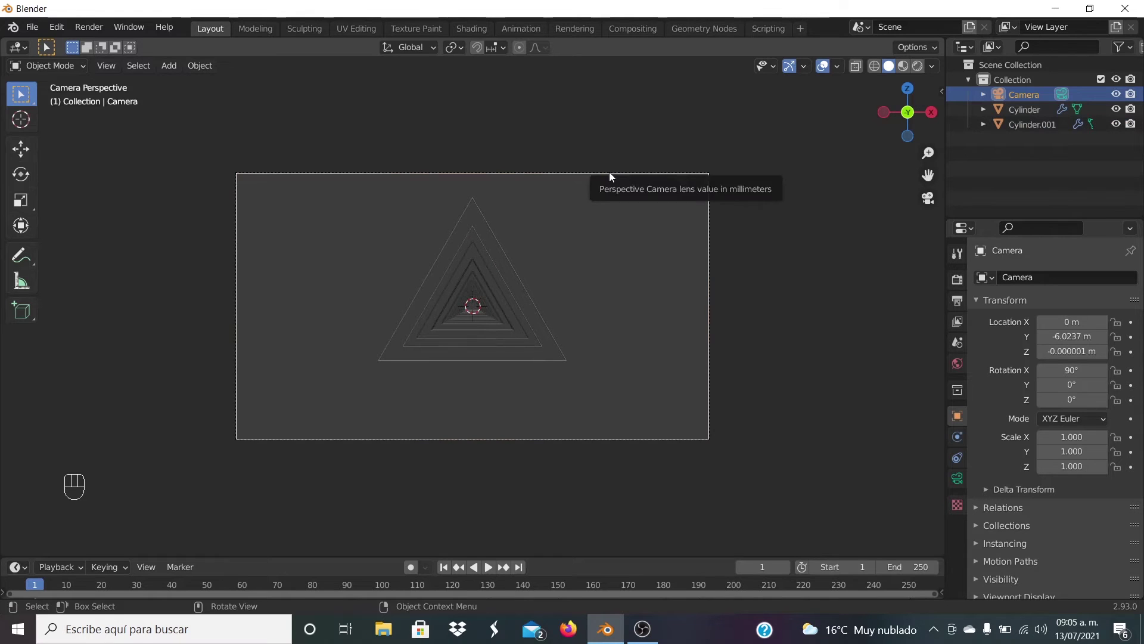
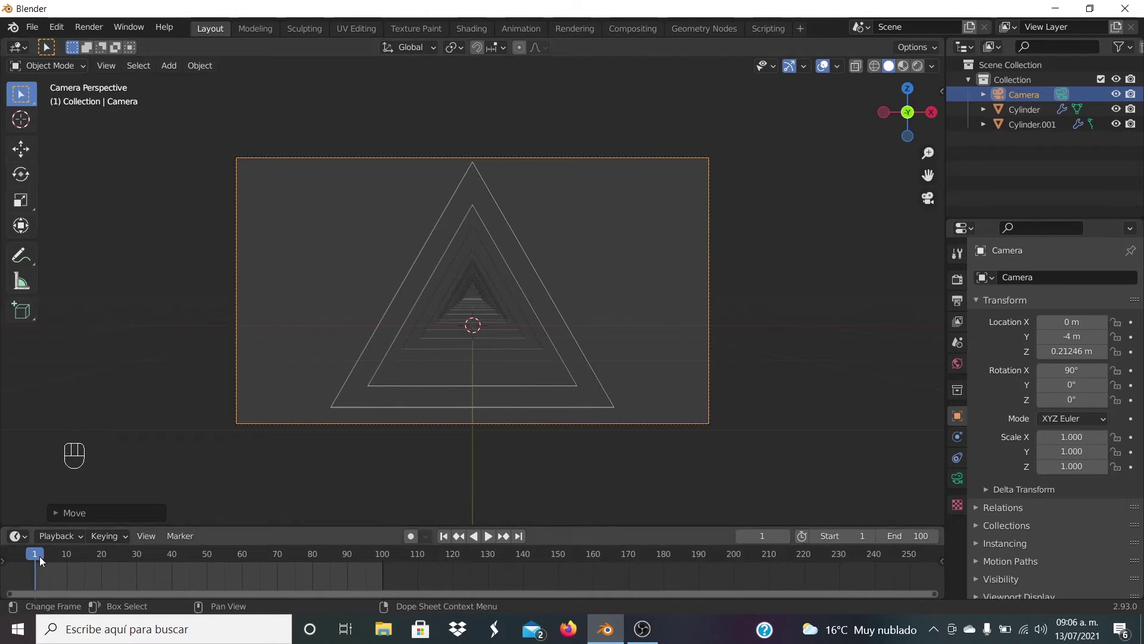
# Keyframe camera Location Y at -4 m on frame 0 and 4 m on frame 100.
pyautogui.moveTo(43, 560); pyautogui.dragTo(17, 559)
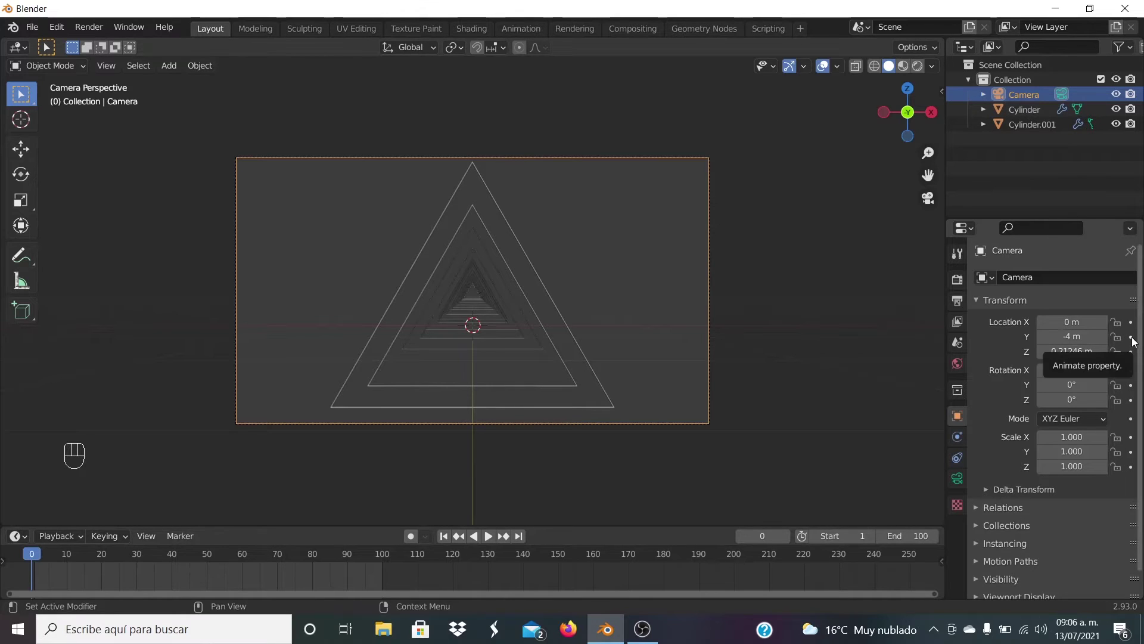
pyautogui.click(1134, 343)
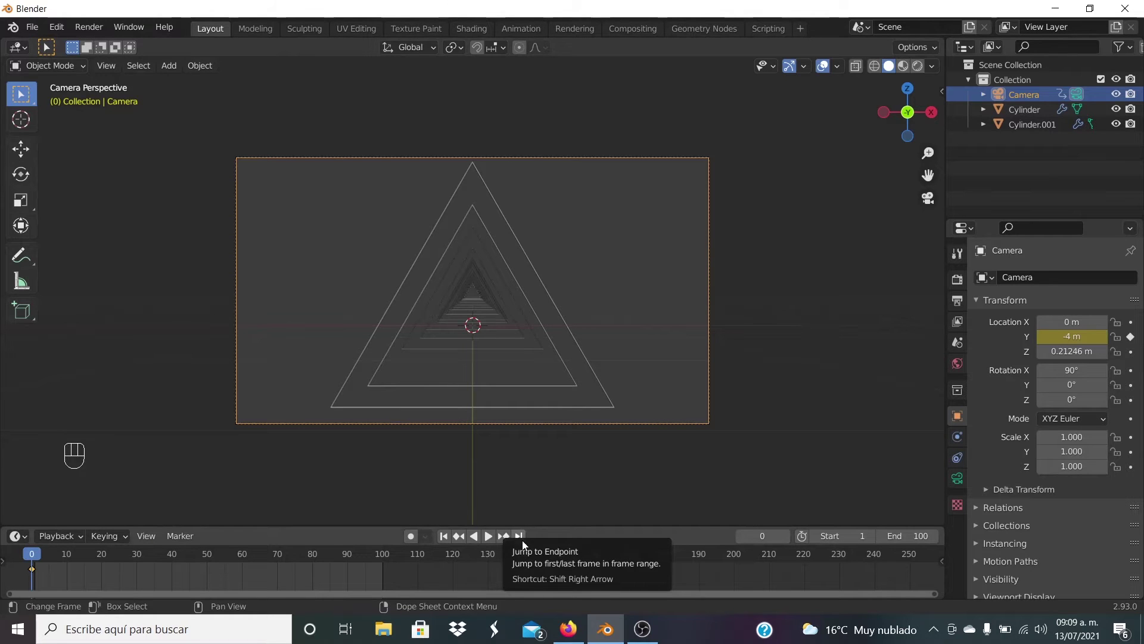
pyautogui.click(525, 545)
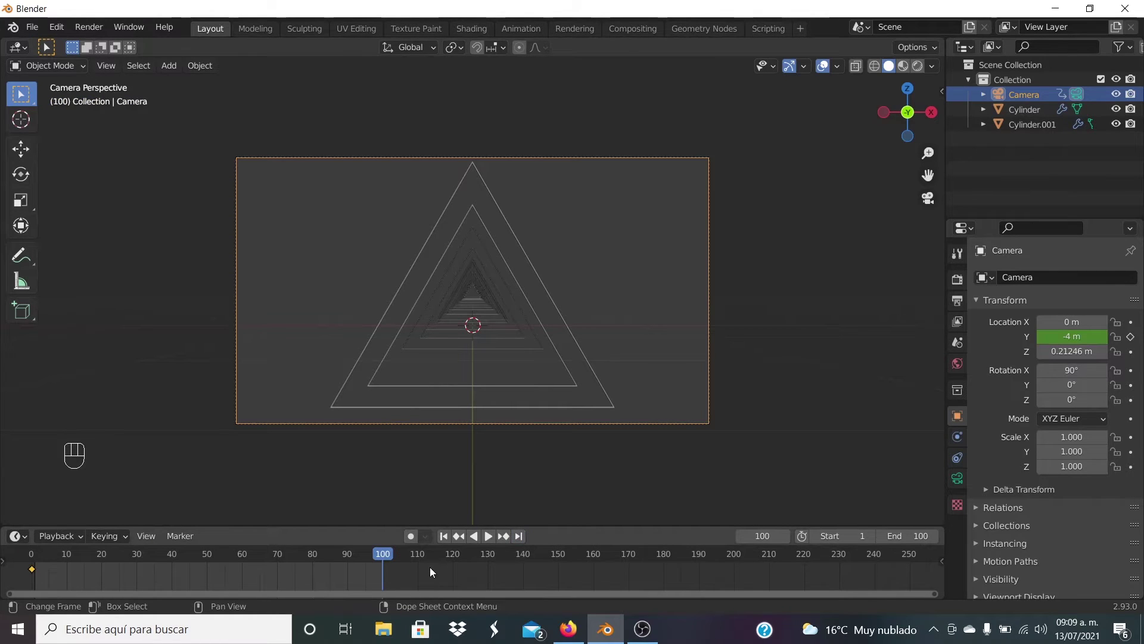
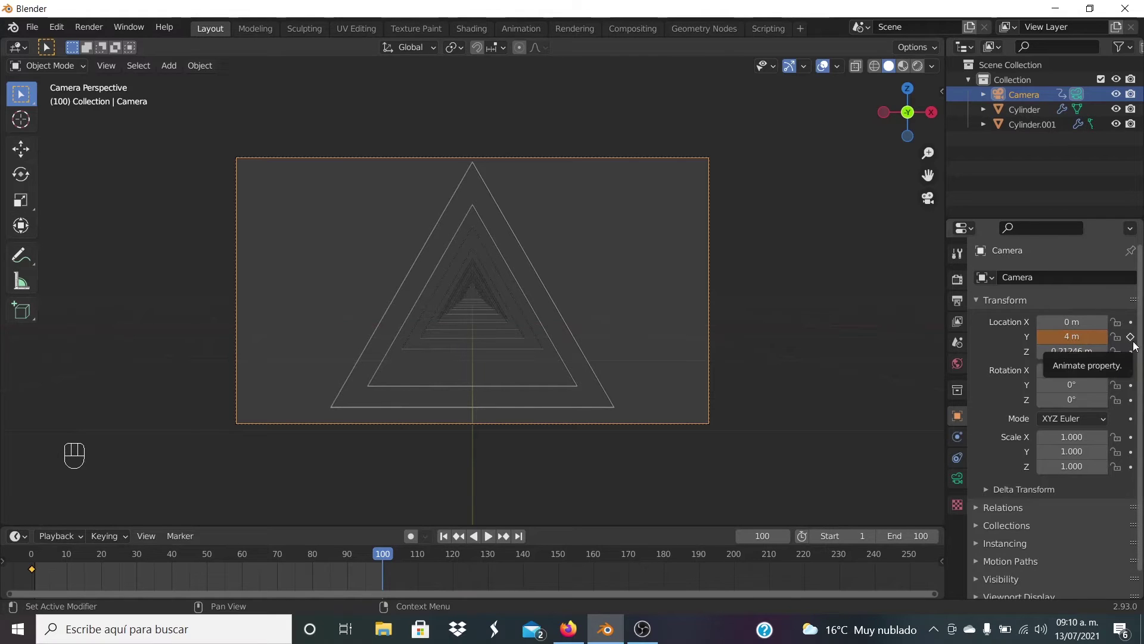
pyautogui.click(1136, 340)
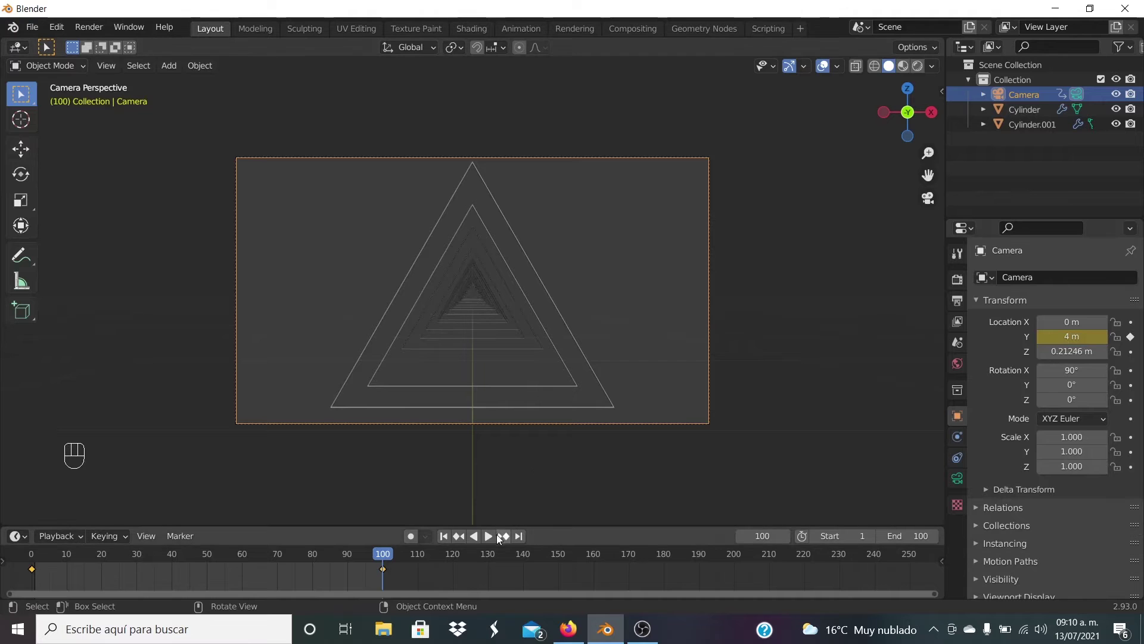
# Play back the fly-through to preview it, then return the playhead to frame 0.
pyautogui.click(494, 541)
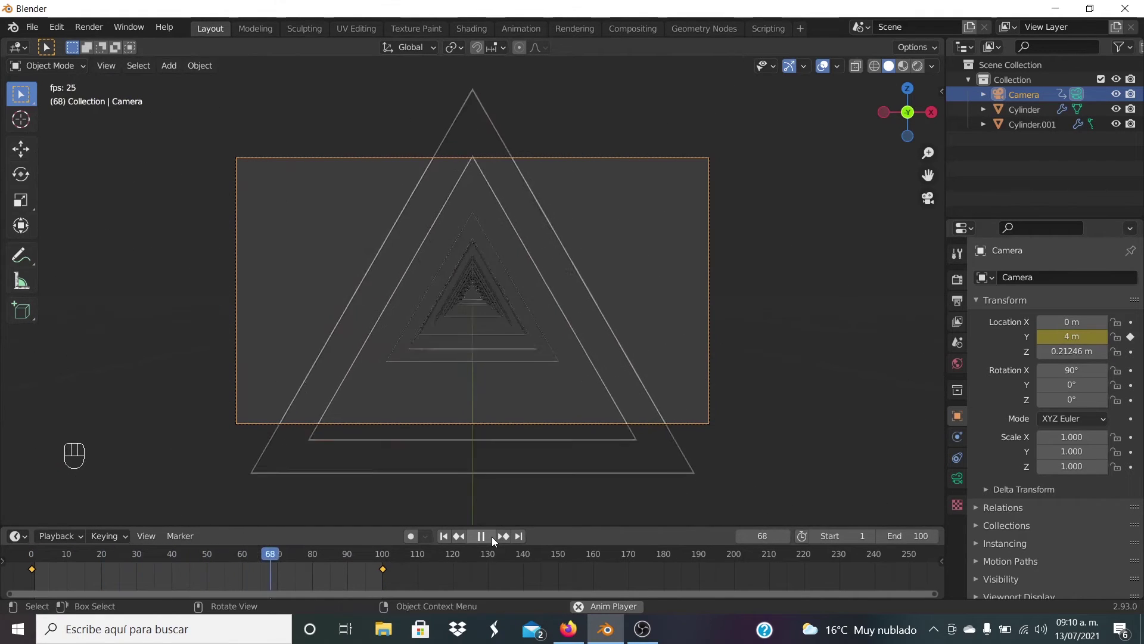
pyautogui.click(494, 541)
pyautogui.moveTo(368, 559); pyautogui.dragTo(549, 377)
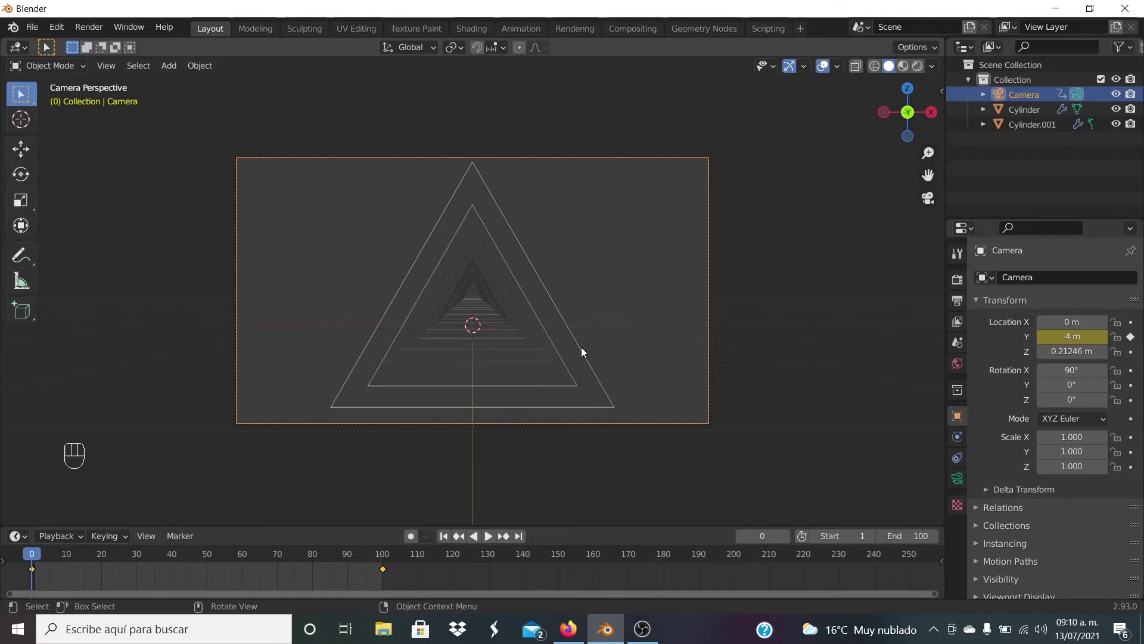
# Keyframe the outer Cylinder's Rotation Y at 0° on frame 0 and 360° on frame 100, then preview the spin.
pyautogui.click(585, 351)
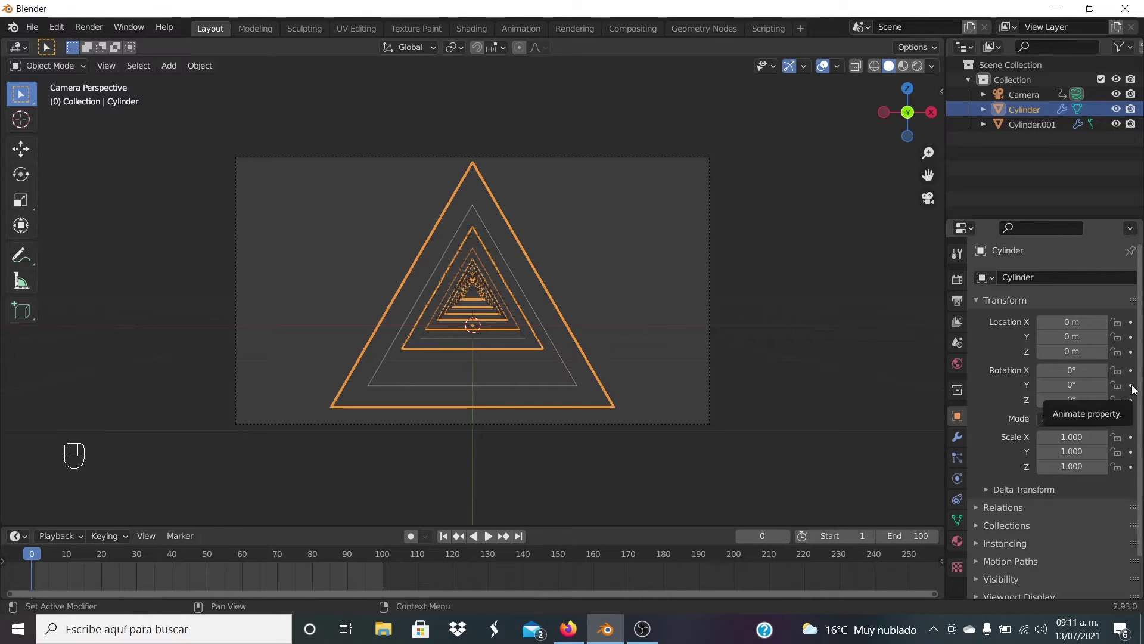
pyautogui.click(1134, 389)
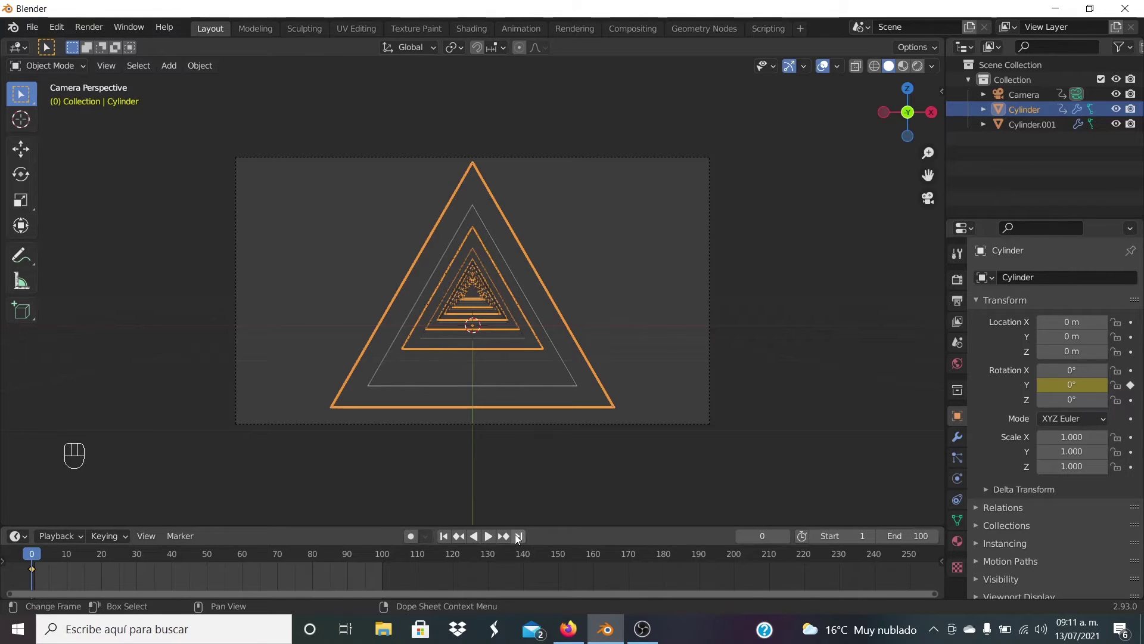
pyautogui.click(518, 539)
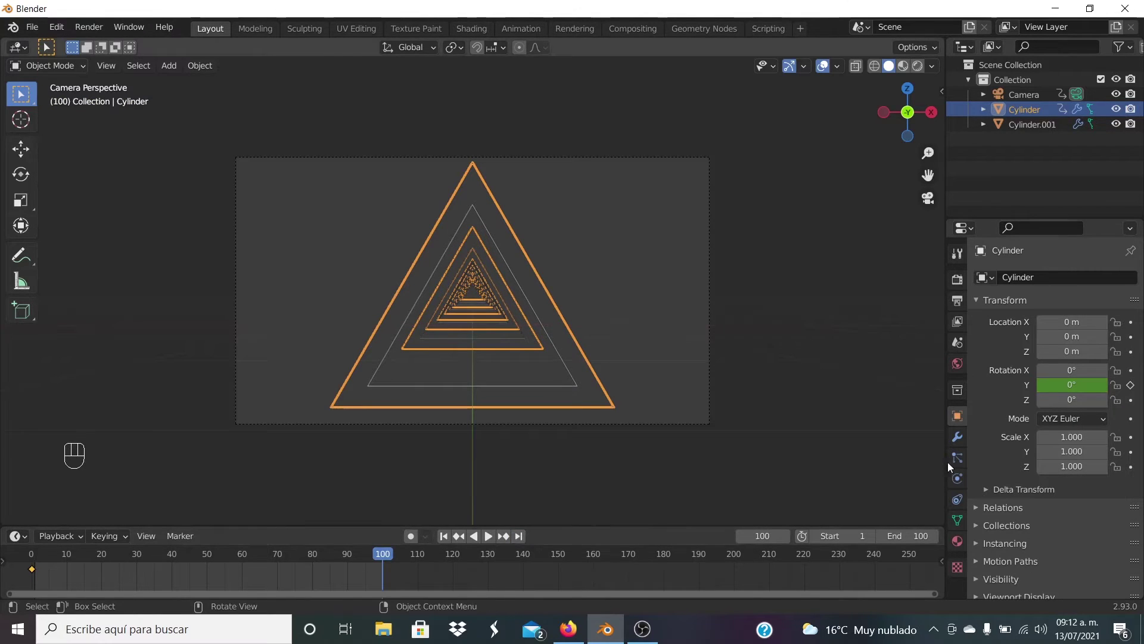
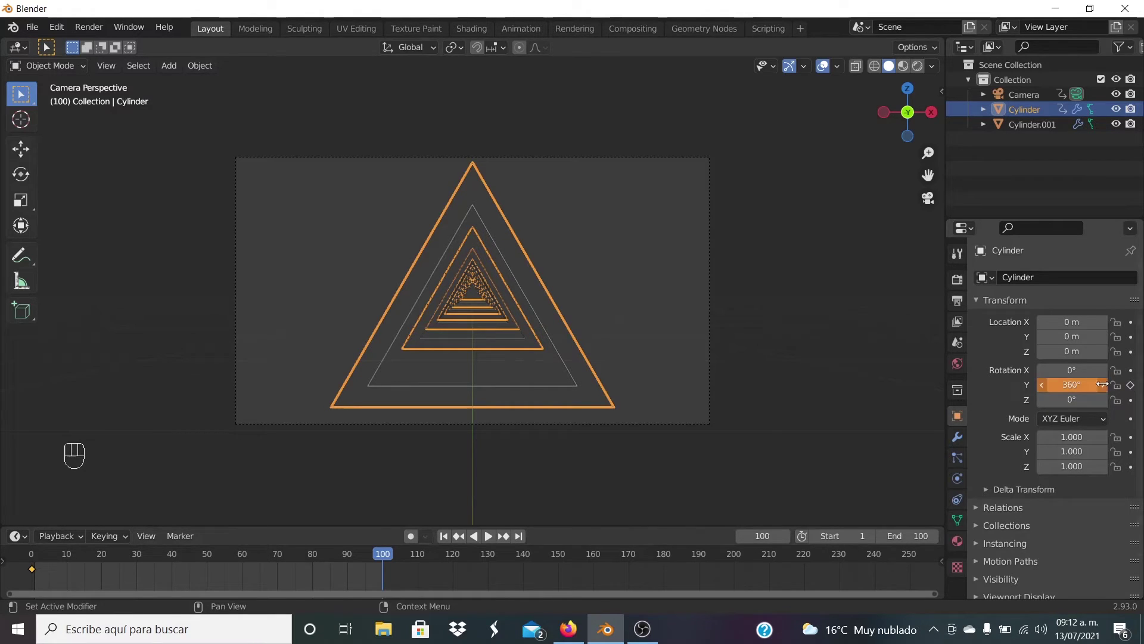
pyautogui.click(1135, 386)
pyautogui.click(491, 541)
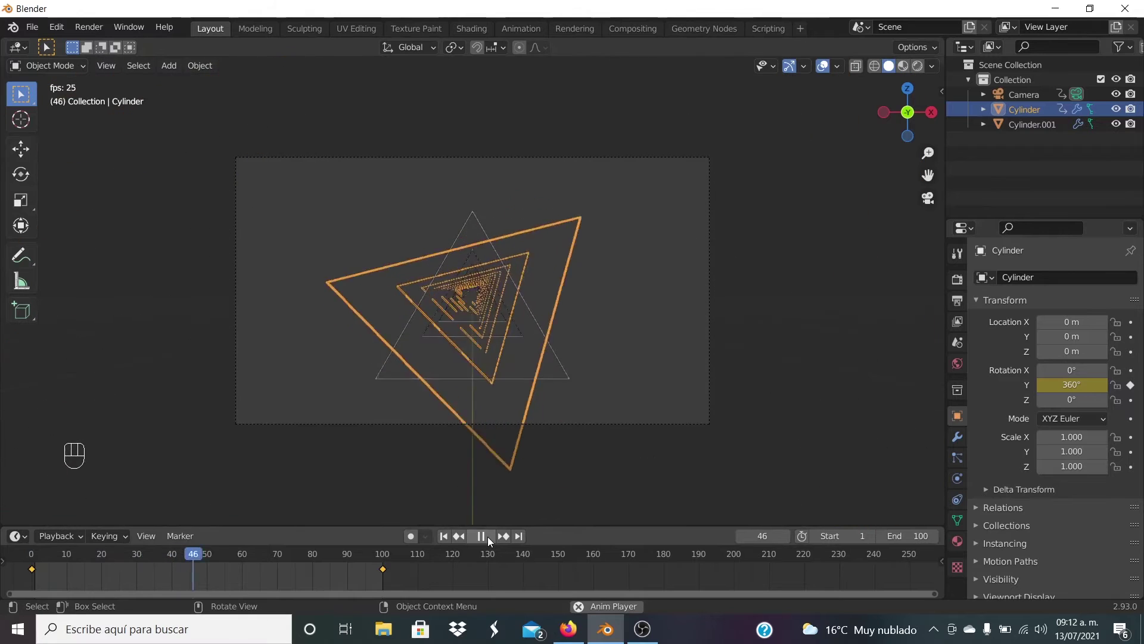
# Keyframe Cylinder.001's Y rotation at 0° on frame 0 and move the playhead to frame 100.
pyautogui.click(491, 541)
pyautogui.moveTo(246, 557); pyautogui.dragTo(26, 568)
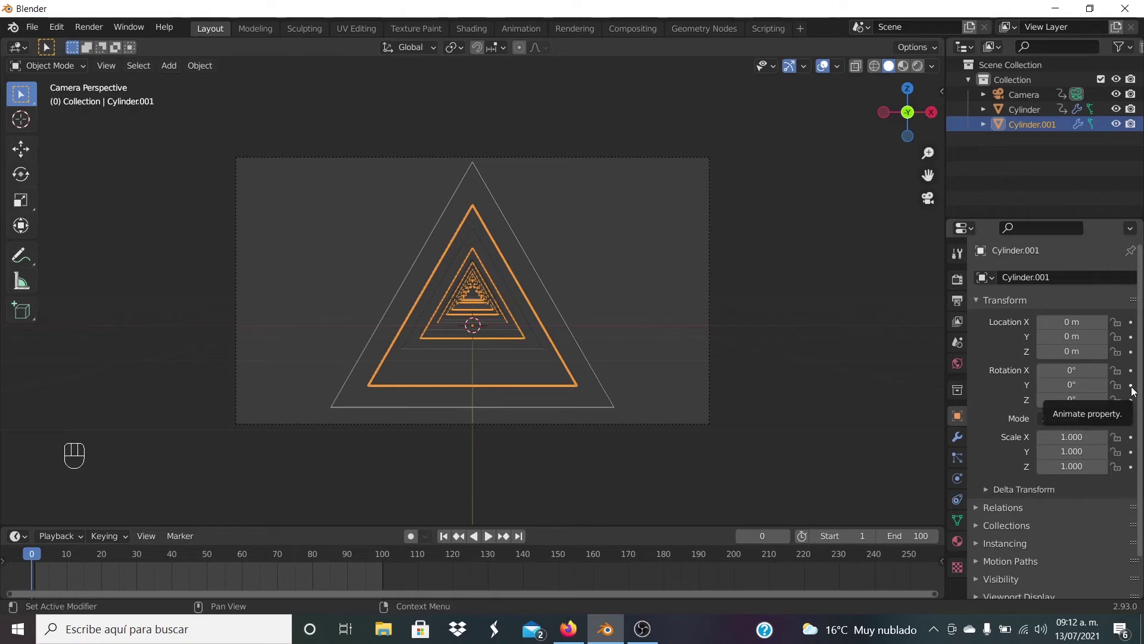
pyautogui.click(1134, 391)
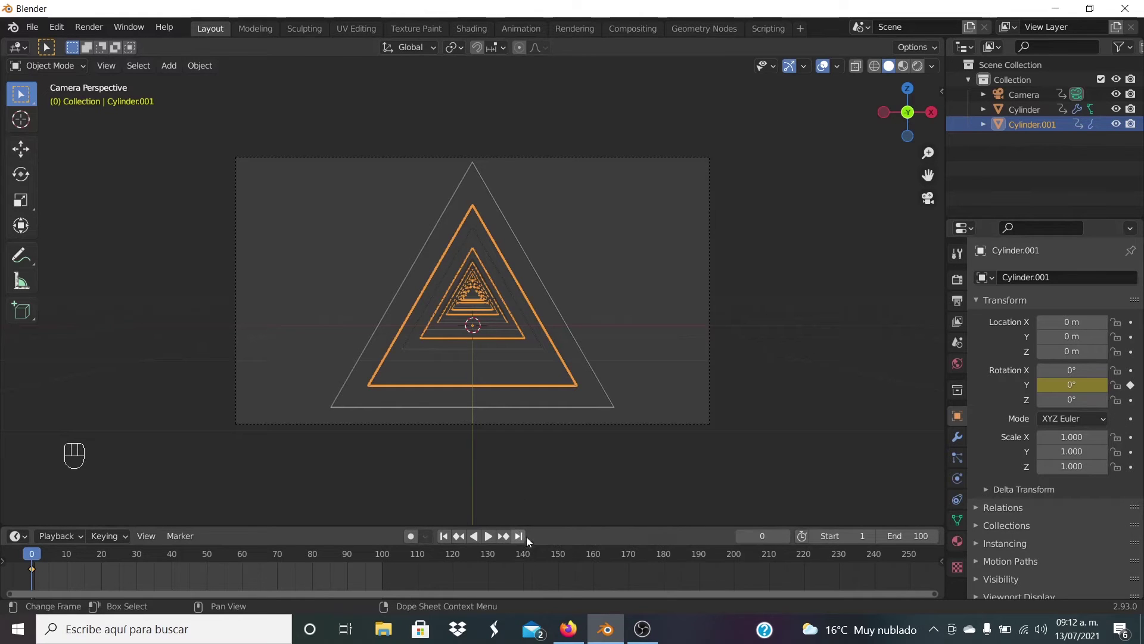
pyautogui.click(526, 540)
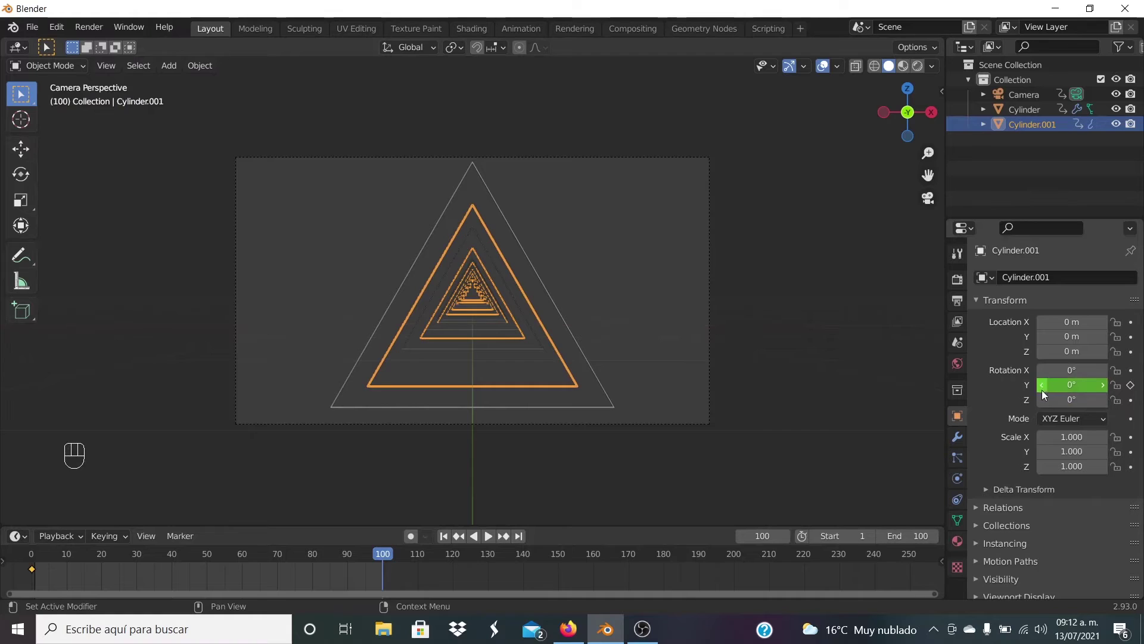
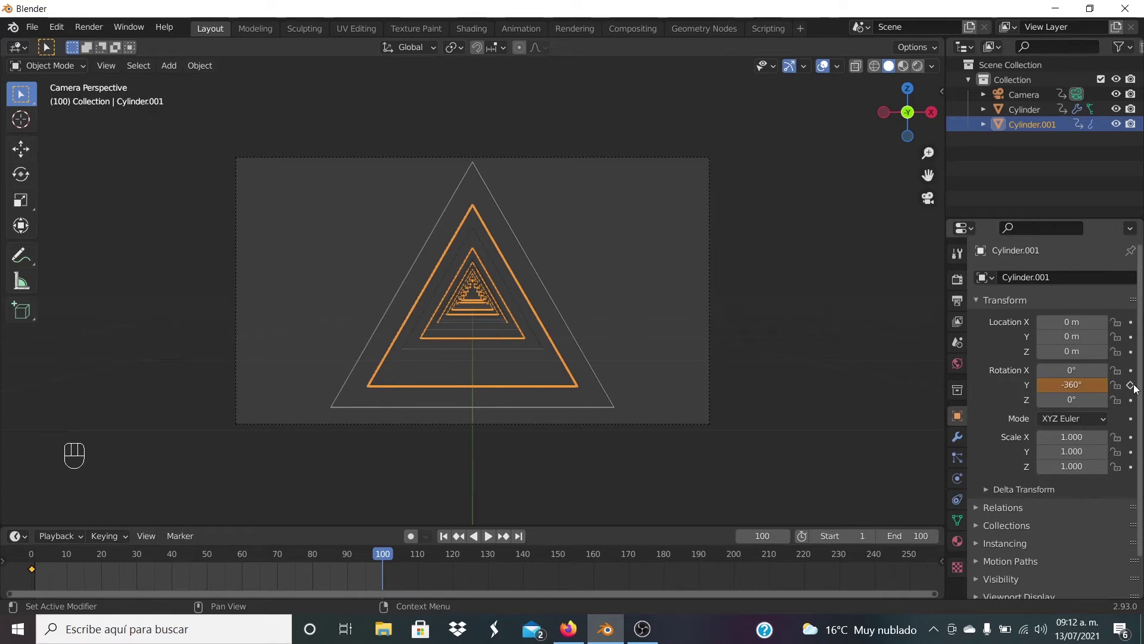
# Keyframe the -360° Y rotation at frame 100, preview the playback and return to frame 0.
pyautogui.click(1137, 389)
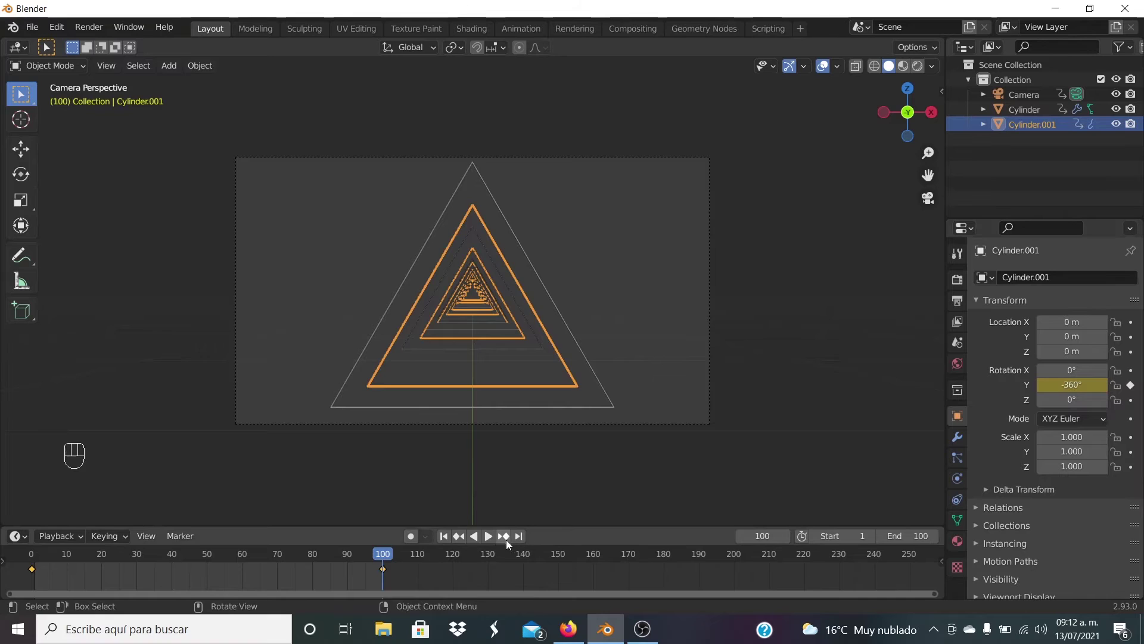
pyautogui.click(494, 540)
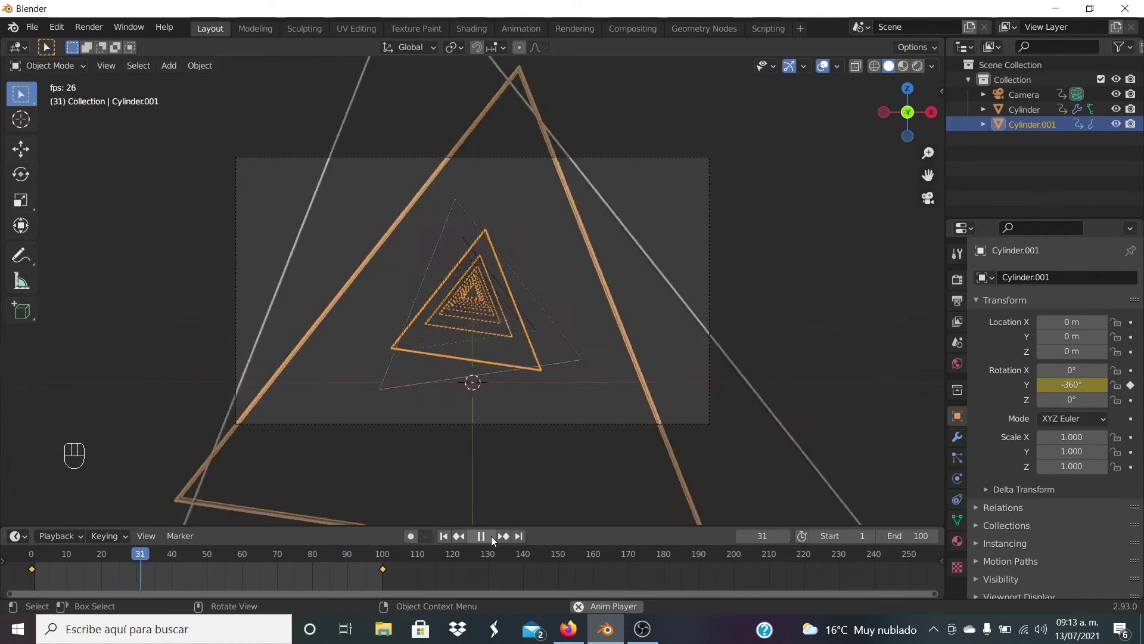
pyautogui.click(494, 541)
pyautogui.moveTo(185, 557); pyautogui.dragTo(13, 556)
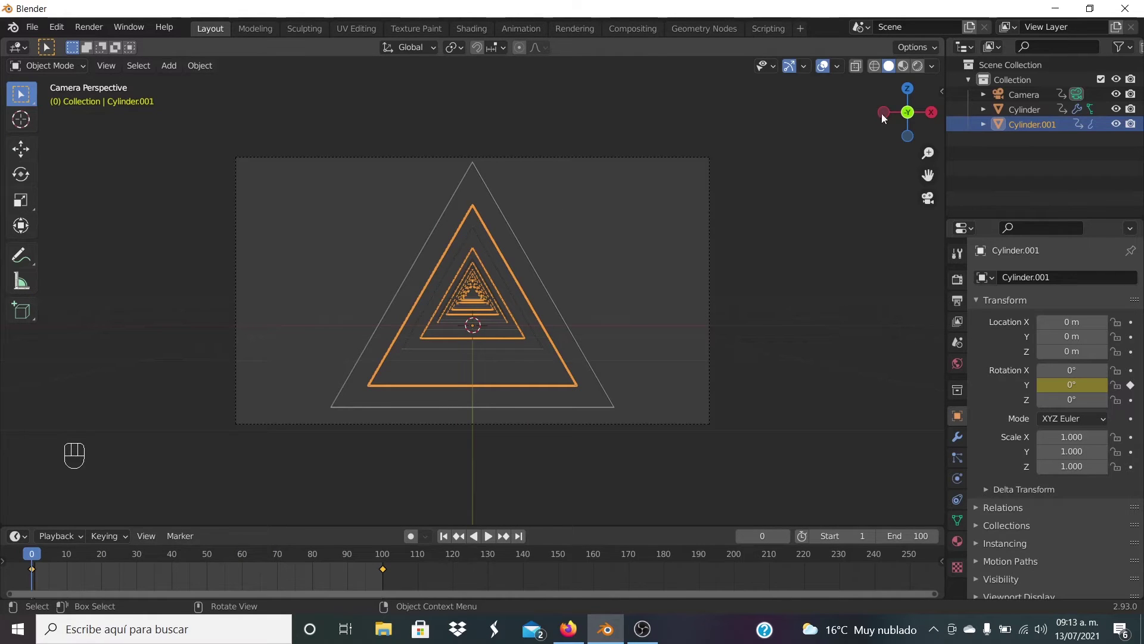
# Create a new Emission material on Cylinder.001 and choose a pink emission colour.
pyautogui.click(925, 69)
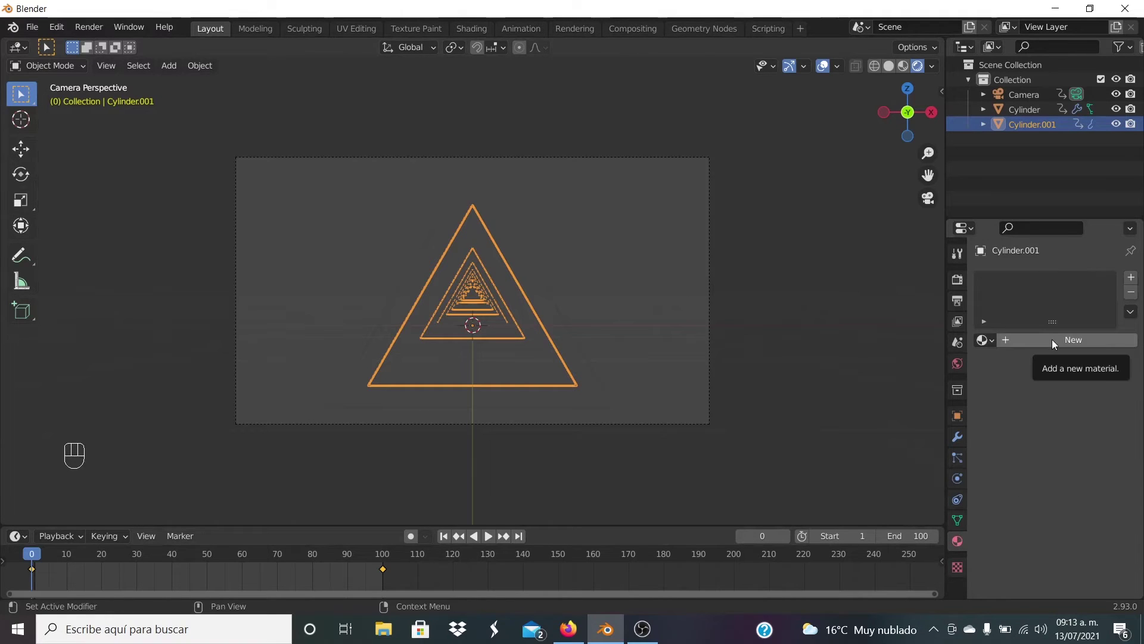
pyautogui.click(1054, 345)
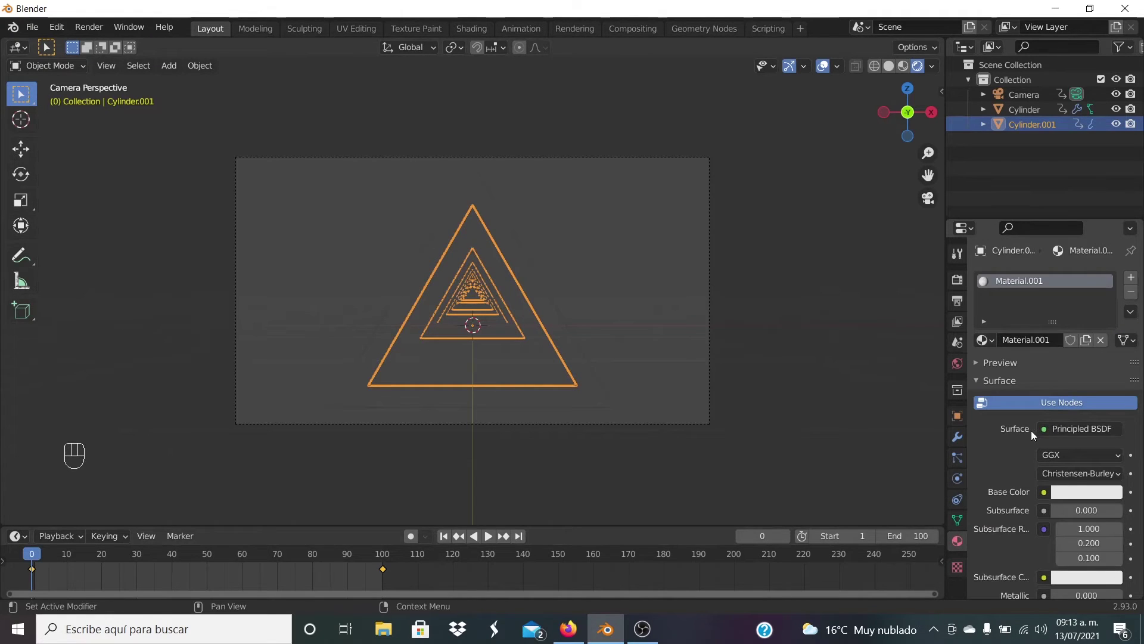
pyautogui.moveTo(1046, 436); pyautogui.dragTo(940, 145)
pyautogui.click(1087, 460)
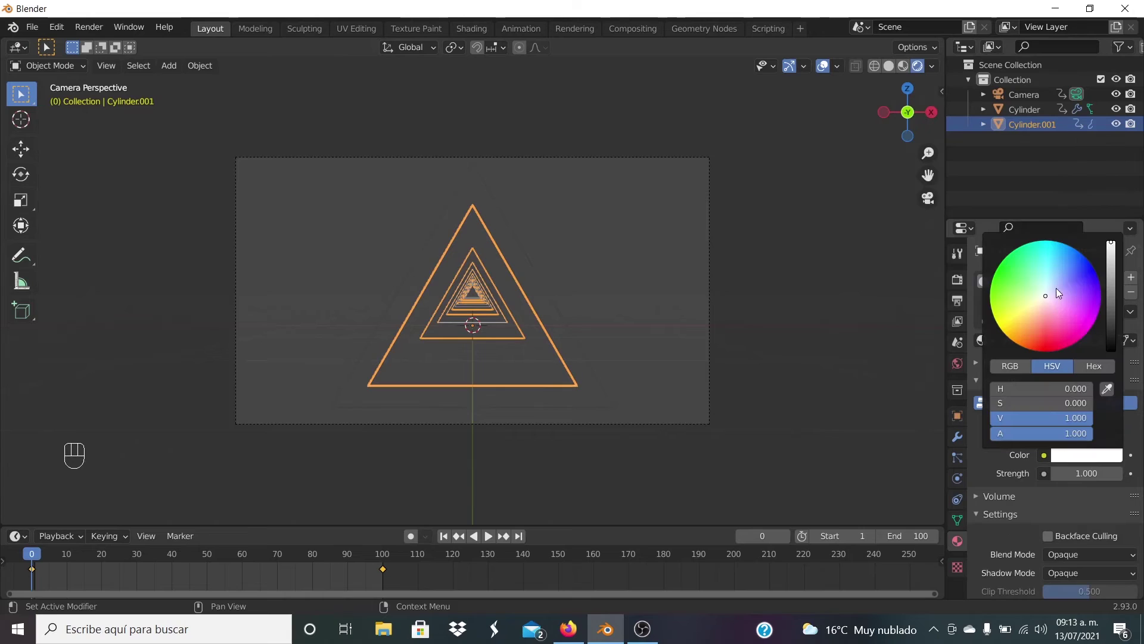
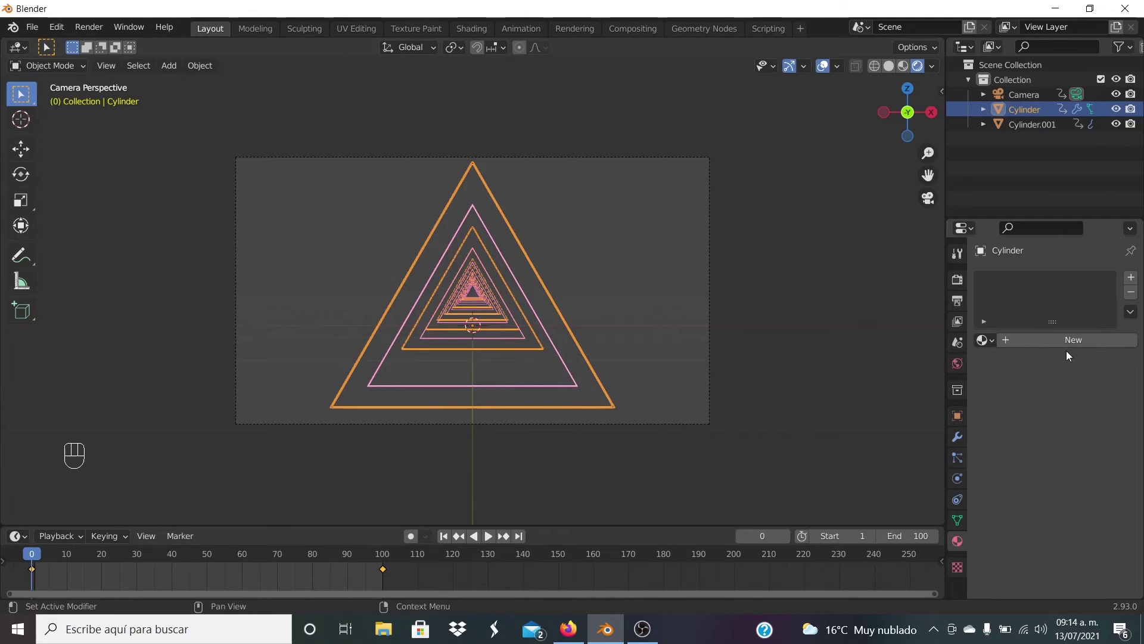
# Create a new Emission material on the outer Cylinder and pick a light blue colour.
pyautogui.click(1073, 345)
pyautogui.moveTo(1041, 435); pyautogui.dragTo(927, 147)
pyautogui.click(1067, 462)
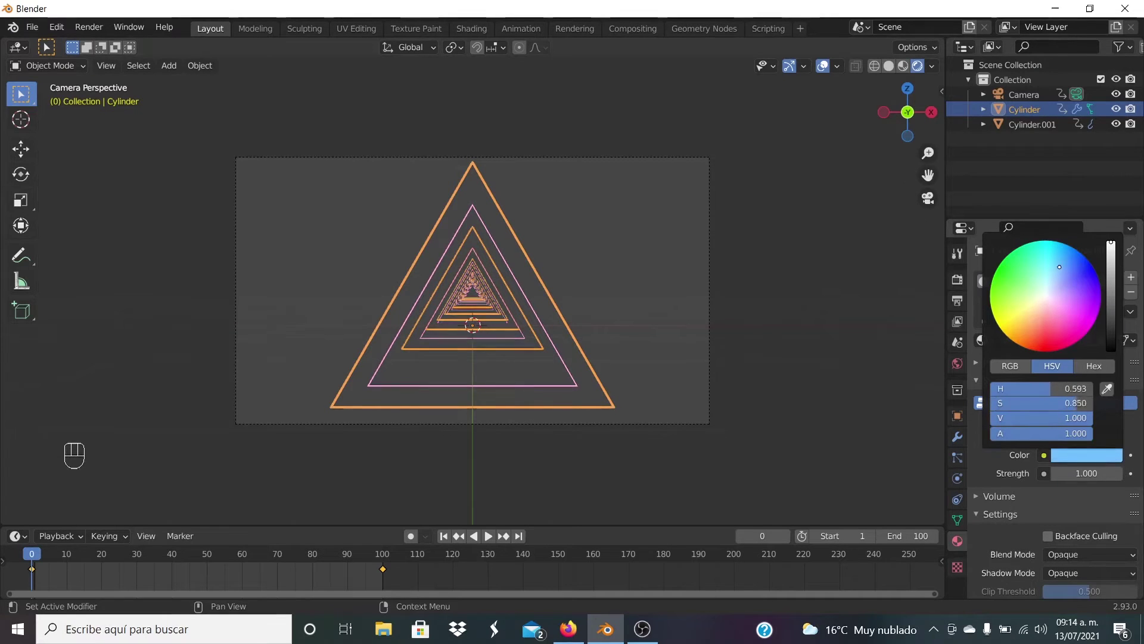
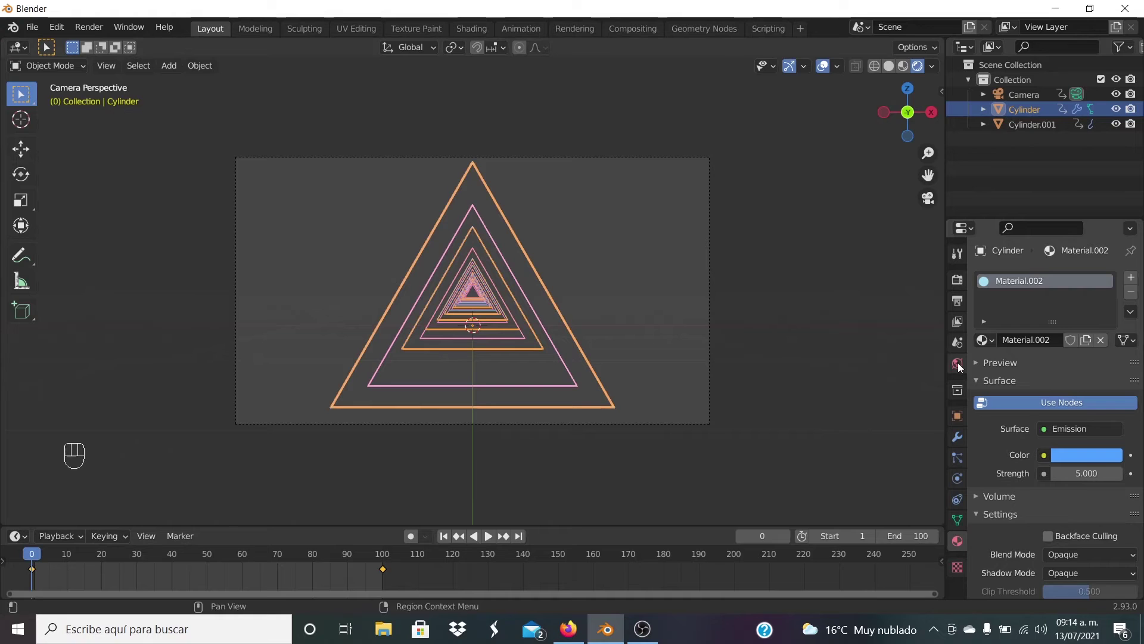
# Enable Ambient Occlusion, Bloom, Screen Space Reflections and Motion Blur in the Eevee render settings.
pyautogui.click(962, 372)
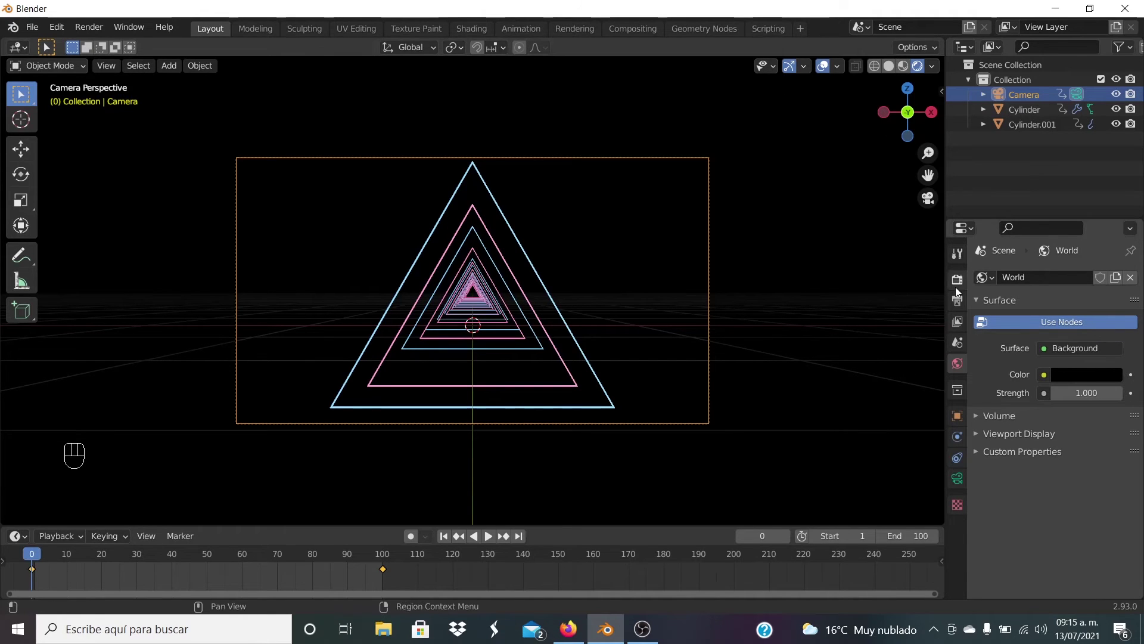
pyautogui.click(959, 287)
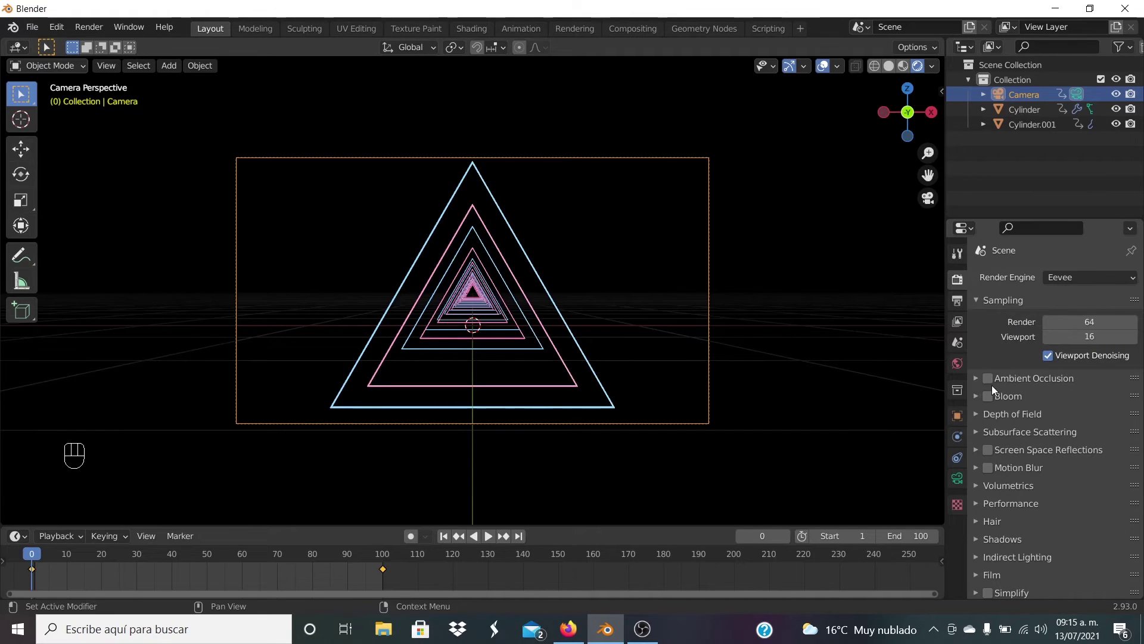
pyautogui.click(990, 386)
pyautogui.click(992, 401)
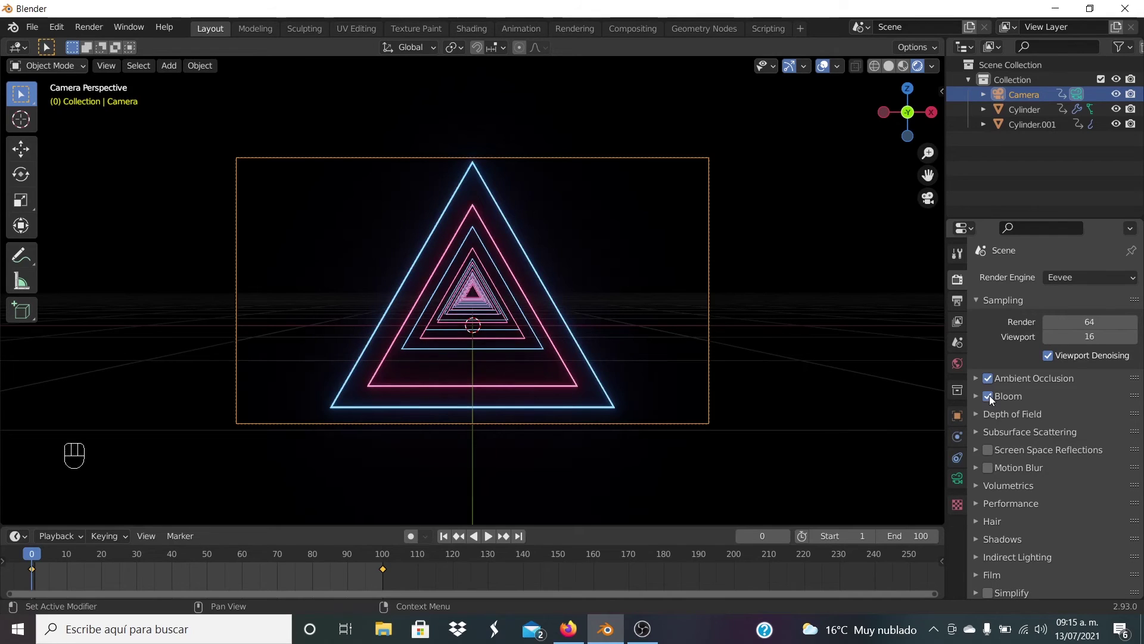
pyautogui.click(988, 454)
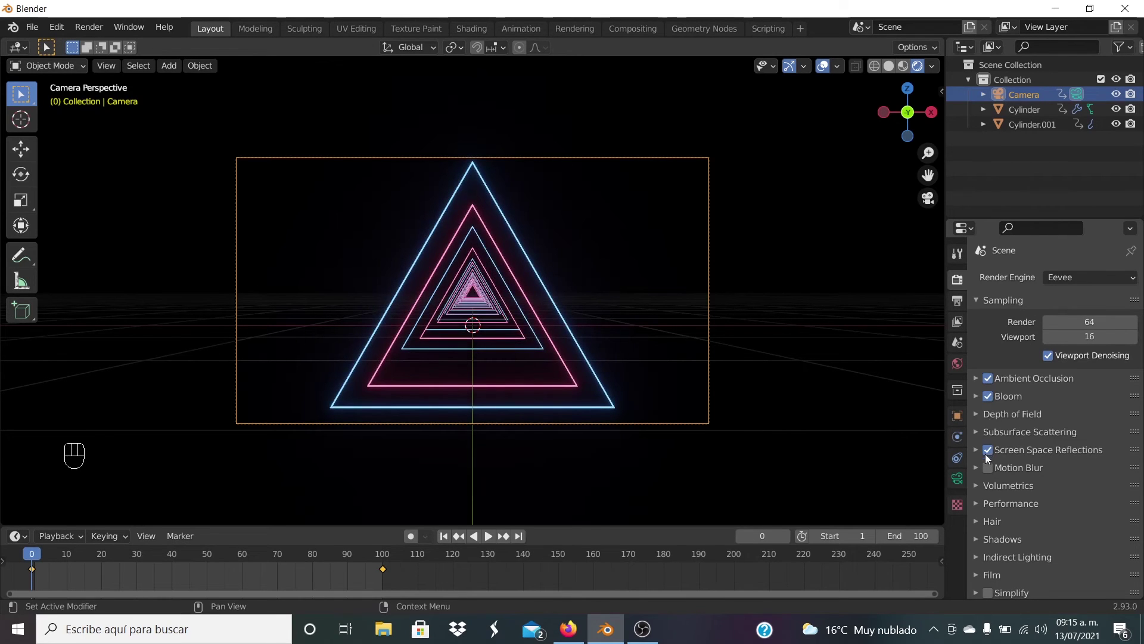
pyautogui.click(988, 472)
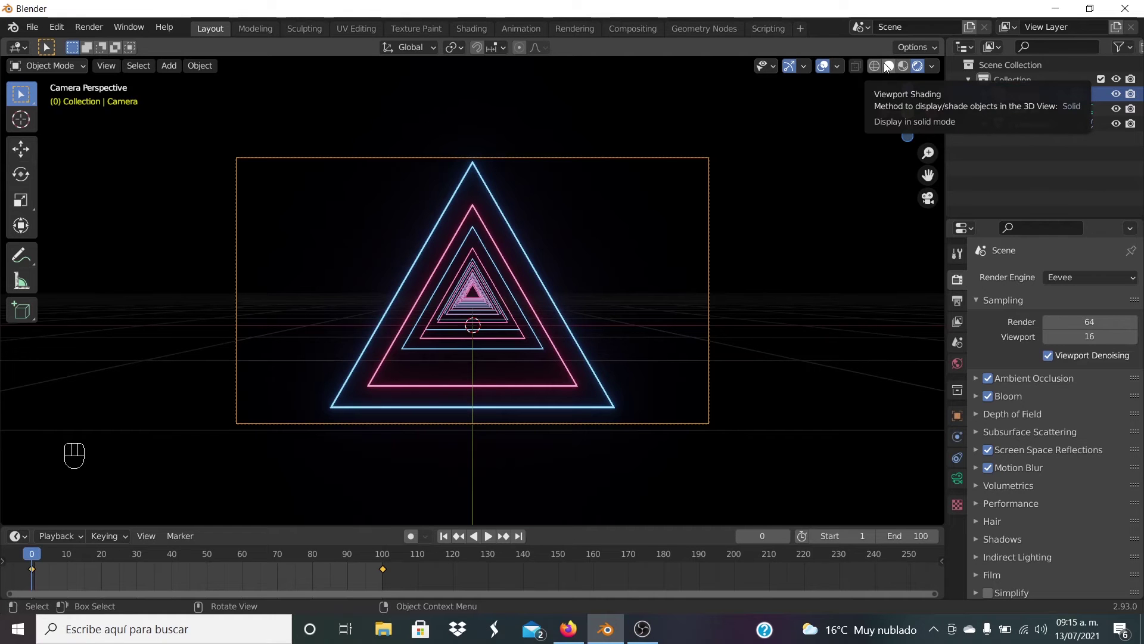
# Add a third 3-vertex cylinder and rotate it upright 90° about X, viewed from the side.
pyautogui.click(889, 68)
pyautogui.press('KP_0')
pyautogui.moveTo(851, 195); pyautogui.dragTo(760, 250)
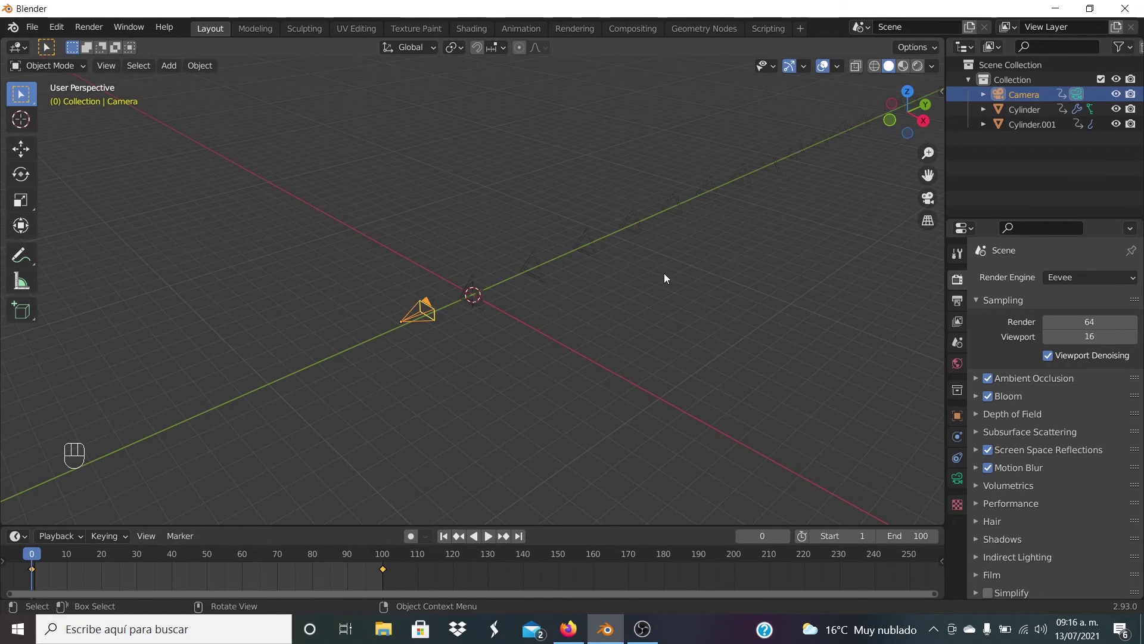
pyautogui.press('shift+a')
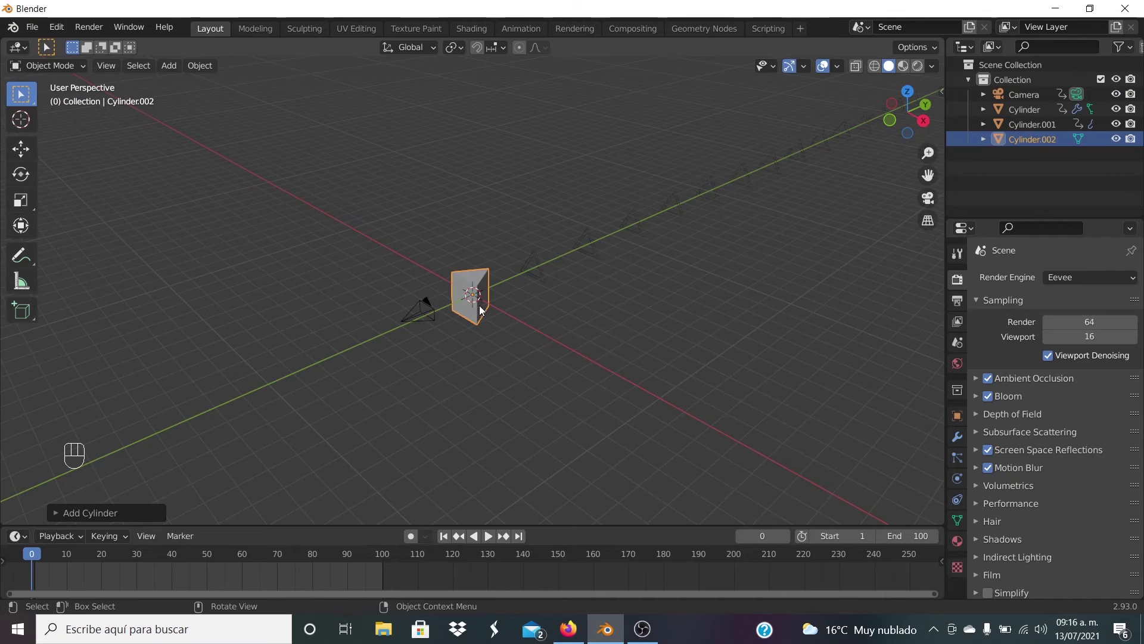
pyautogui.press('r')
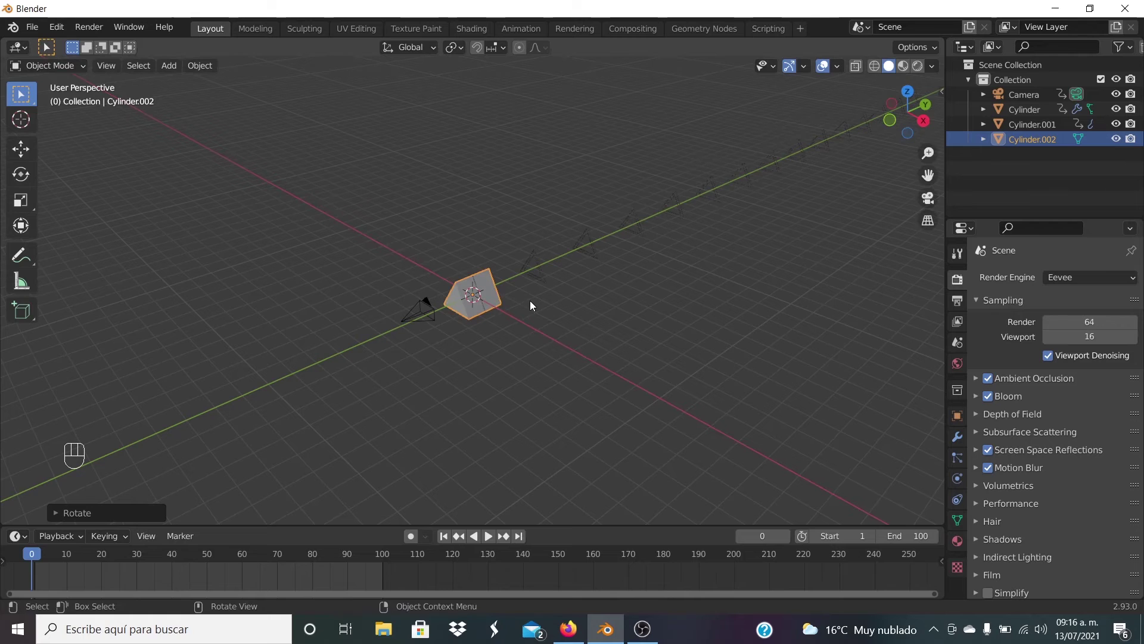
pyautogui.press('KP_3')
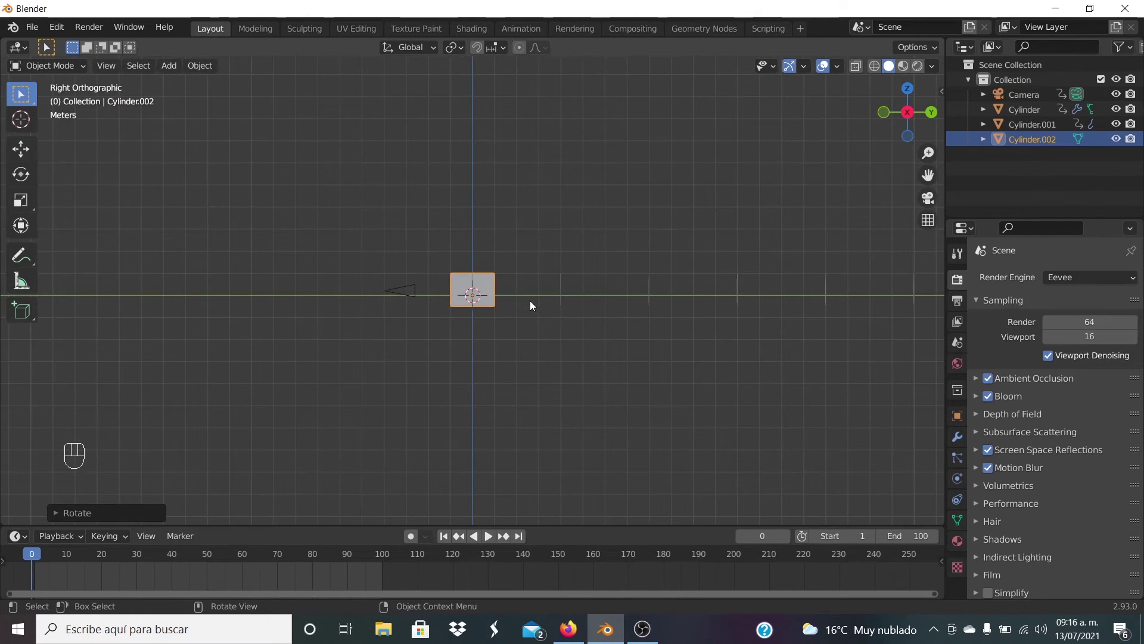
# Stretch the new triangle into a long tube, move it forward along Y and centre it in front view.
pyautogui.press('s')
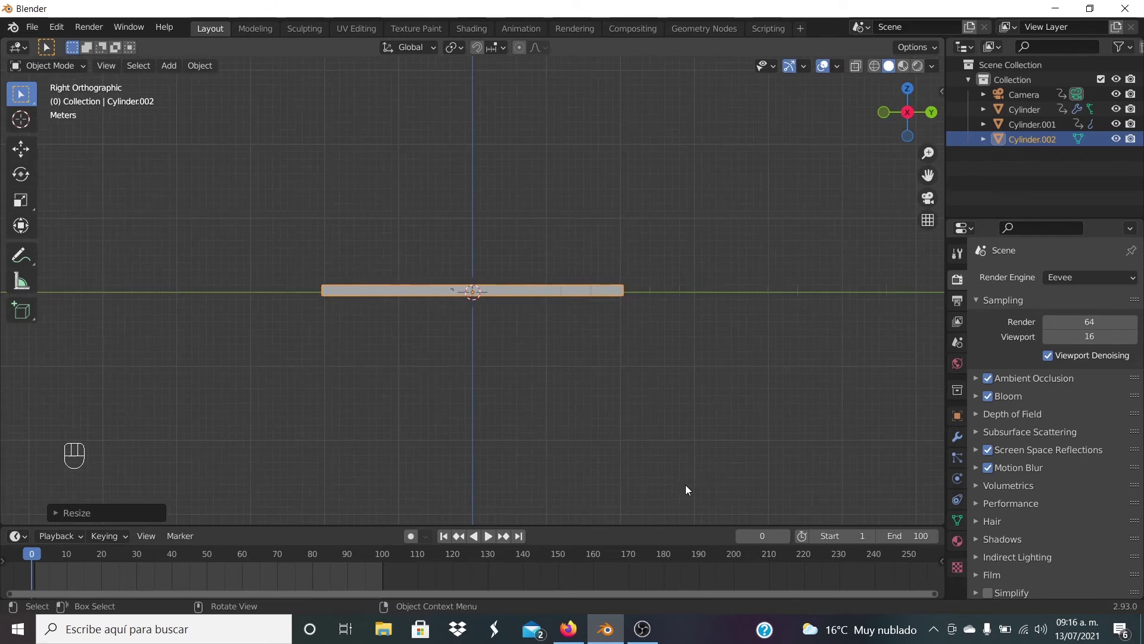
pyautogui.press('g')
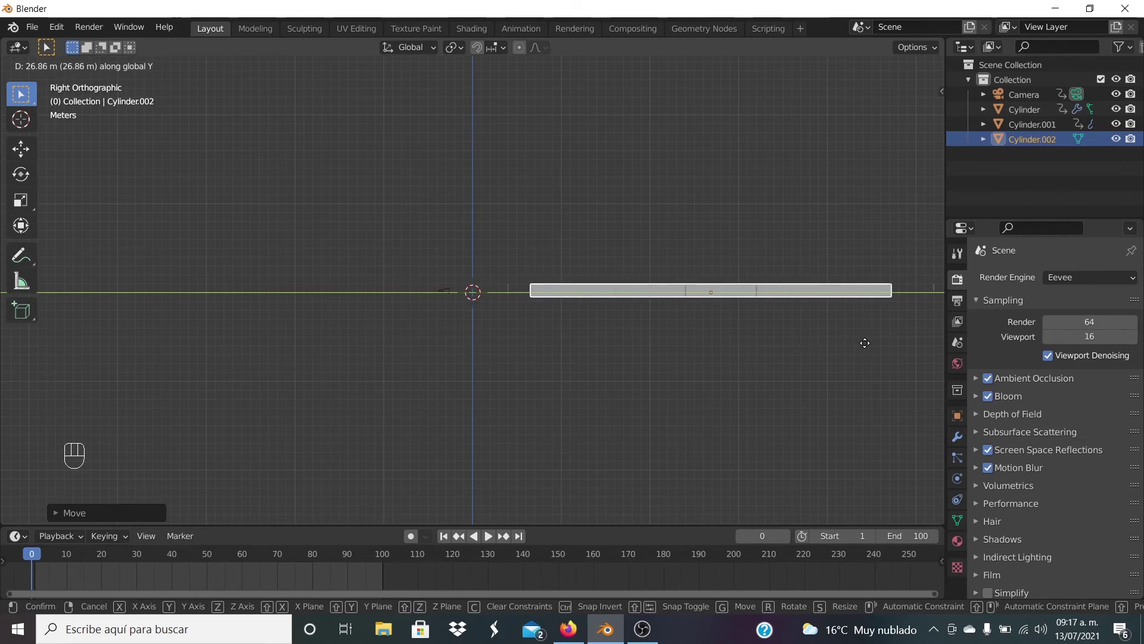
pyautogui.moveTo(778, 376); pyautogui.dragTo(646, 381)
pyautogui.press('s')
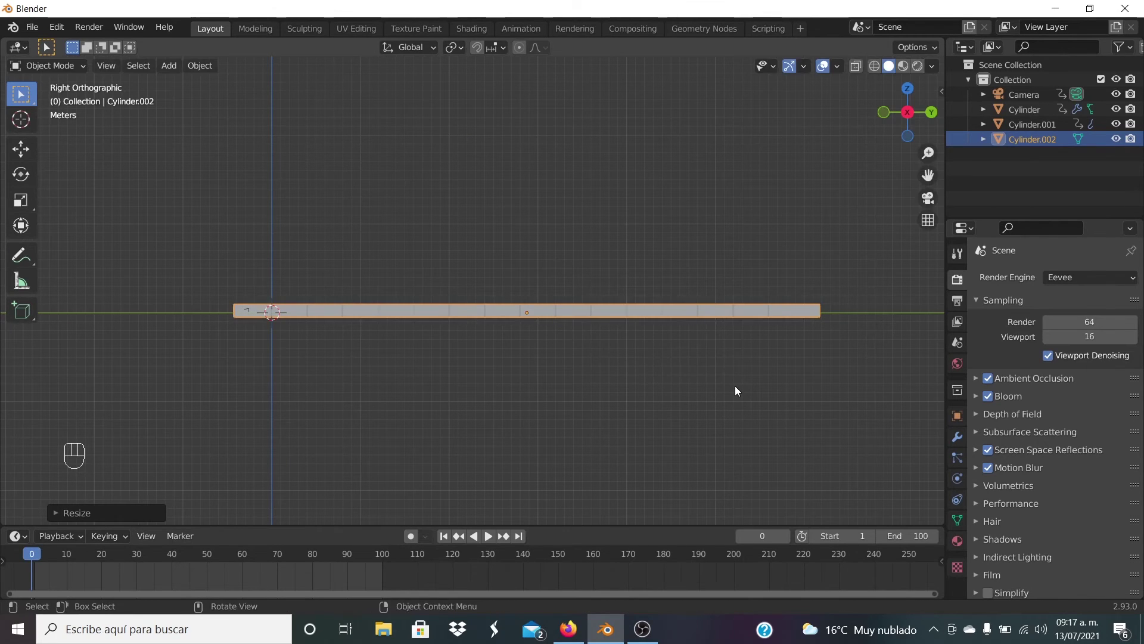
pyautogui.press('KP_1')
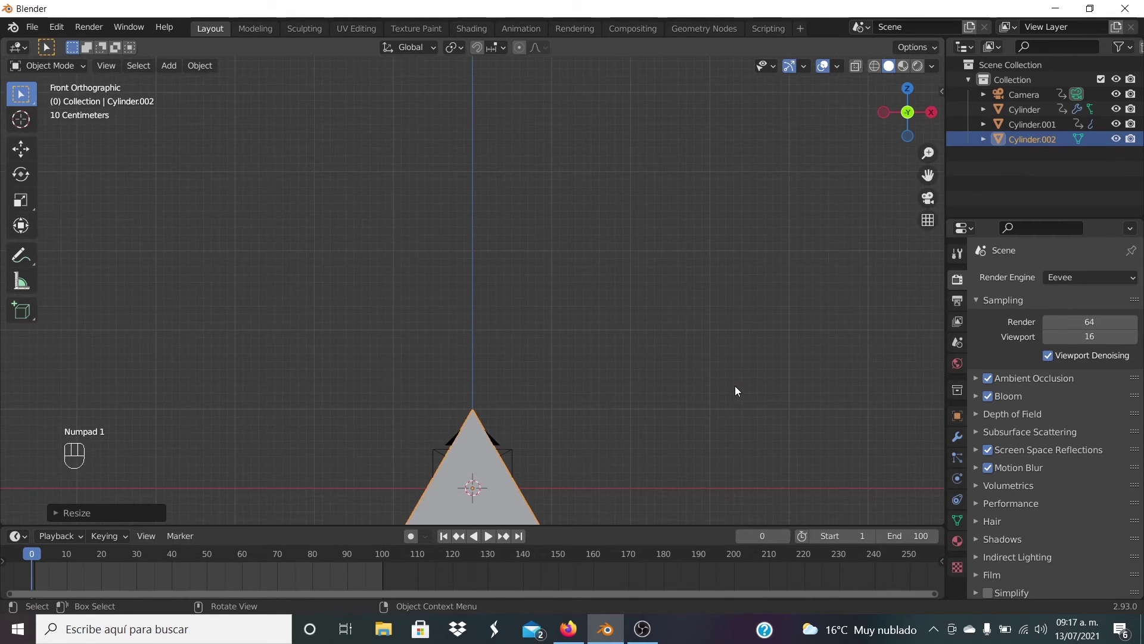
pyautogui.moveTo(712, 418); pyautogui.dragTo(504, 314)
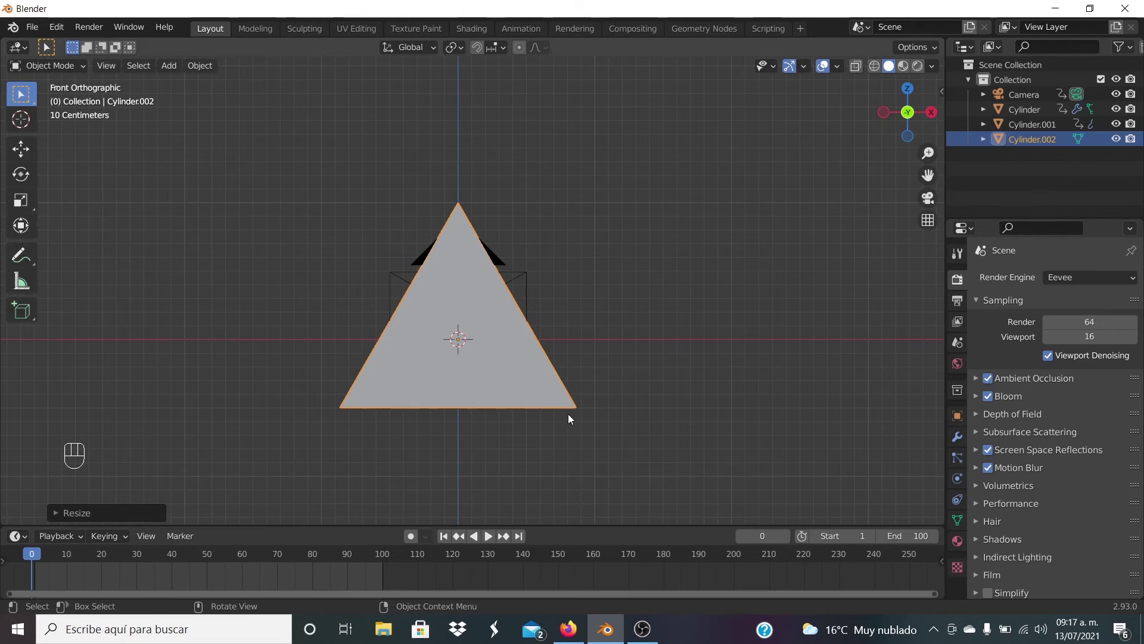
# Scale Cylinder.002 to 2 on X and Y and preview it through the camera with rendered shading.
pyautogui.click(957, 417)
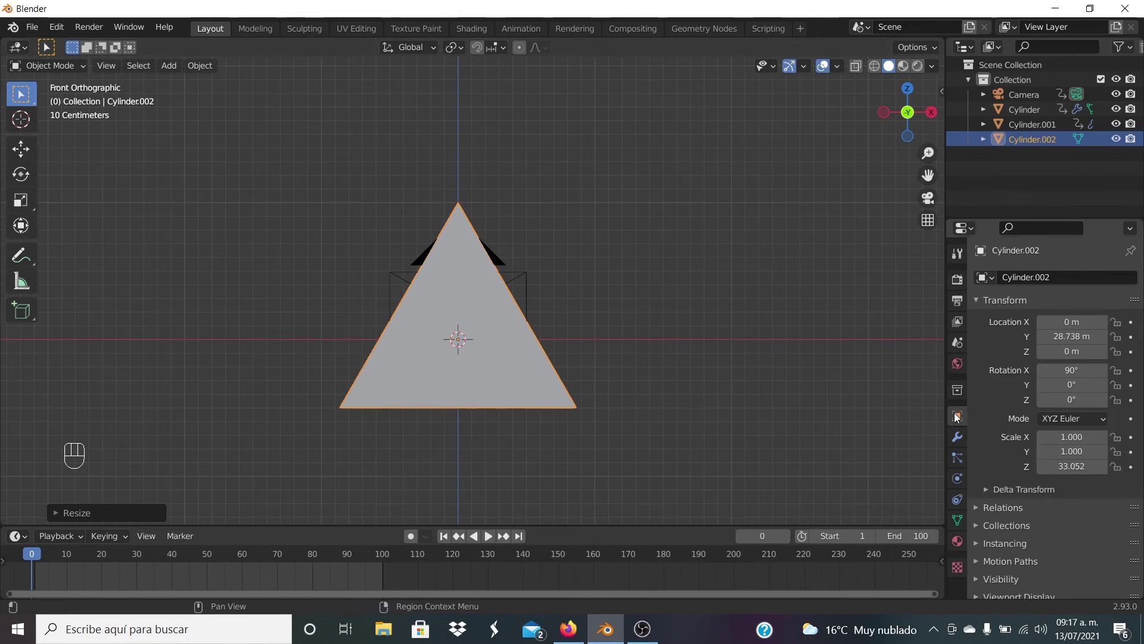
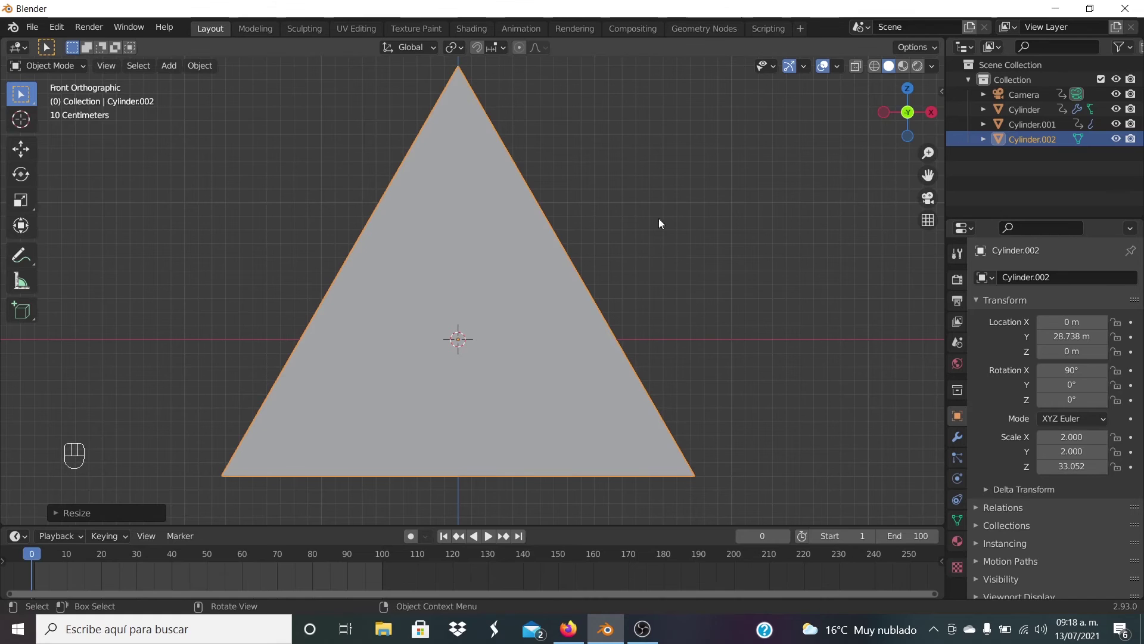
pyautogui.click(919, 72)
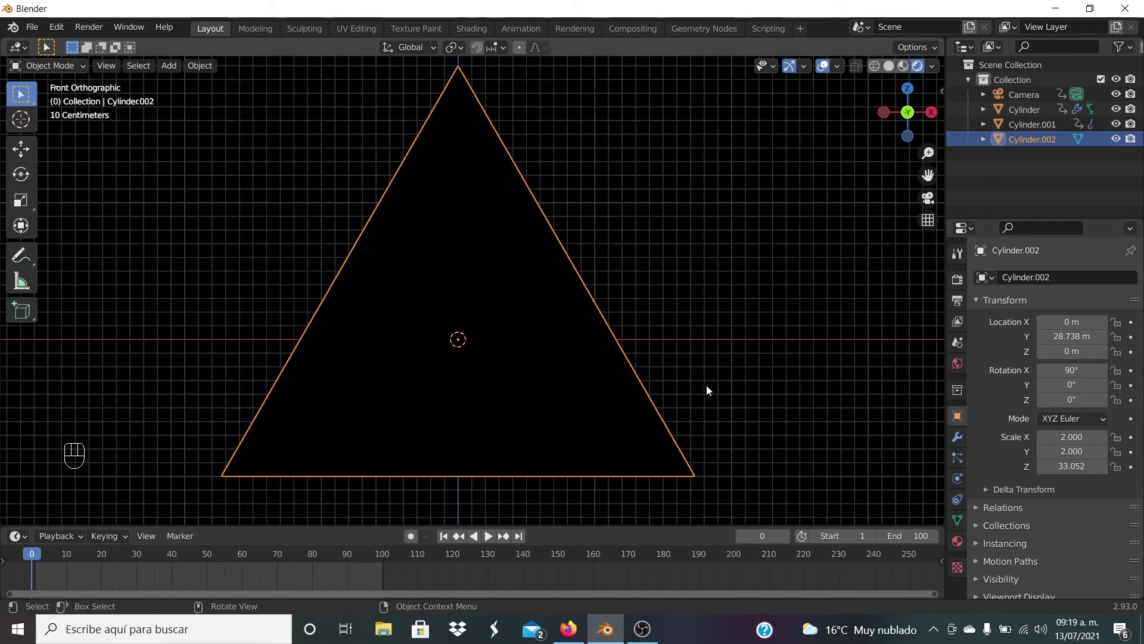
pyautogui.press('KP_0')
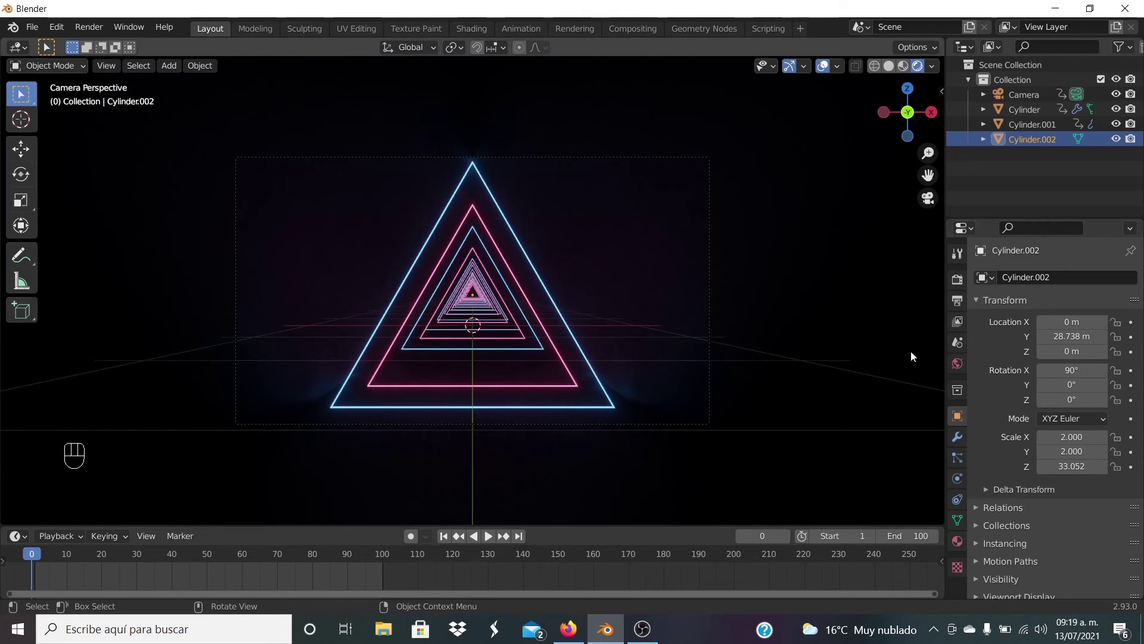
# Create a new material for Cylinder.002 and pick its glowing colour.
pyautogui.click(963, 547)
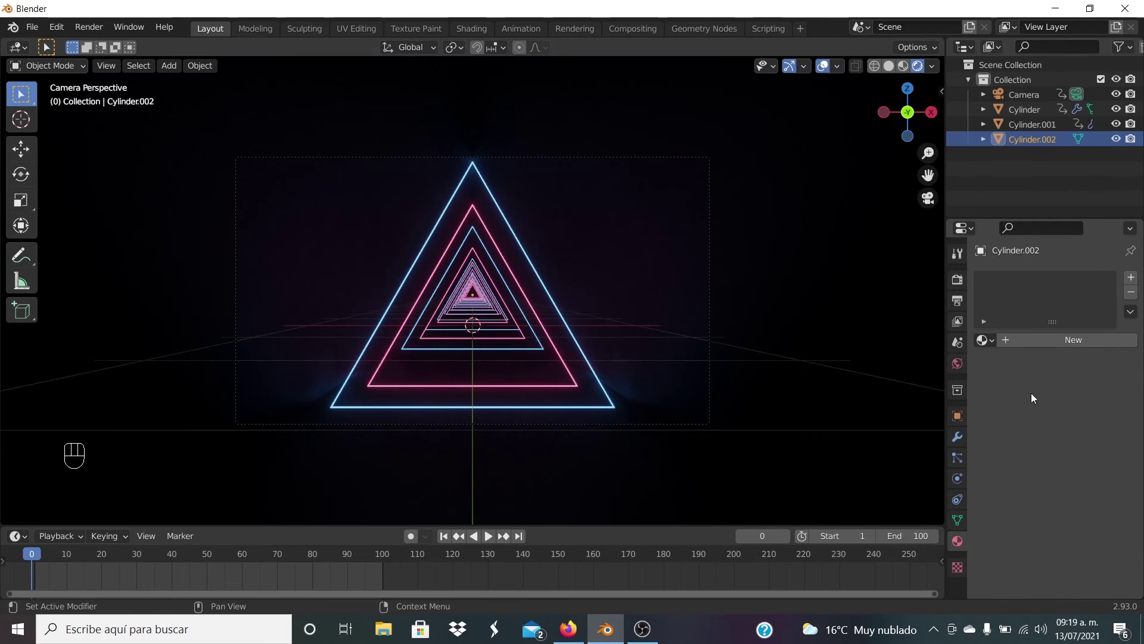
pyautogui.click(1053, 349)
pyautogui.click(1083, 498)
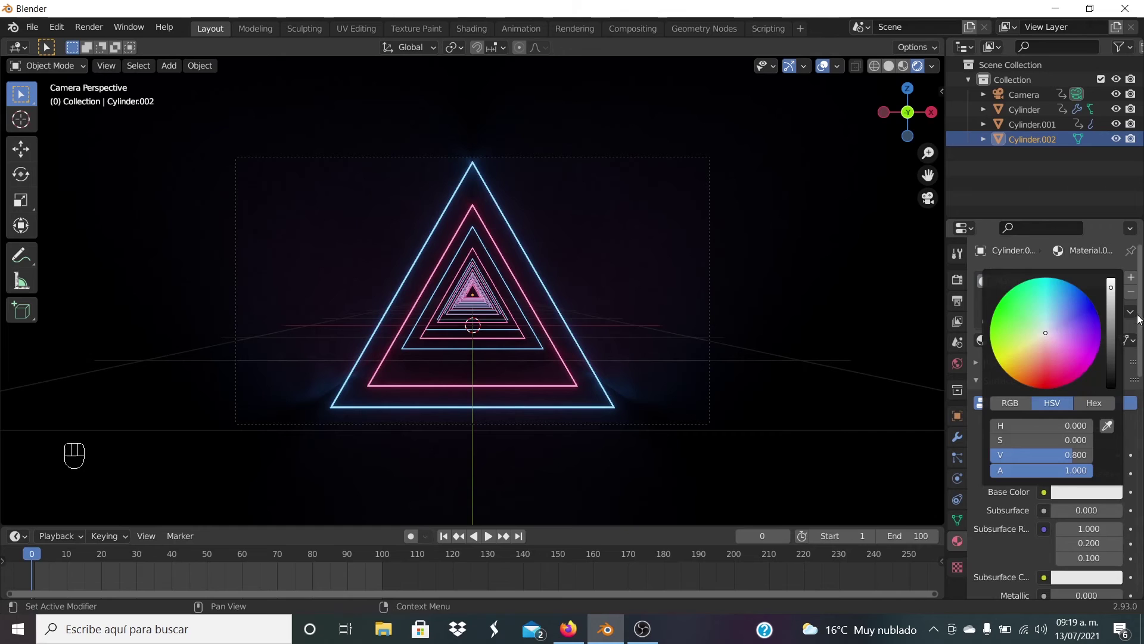
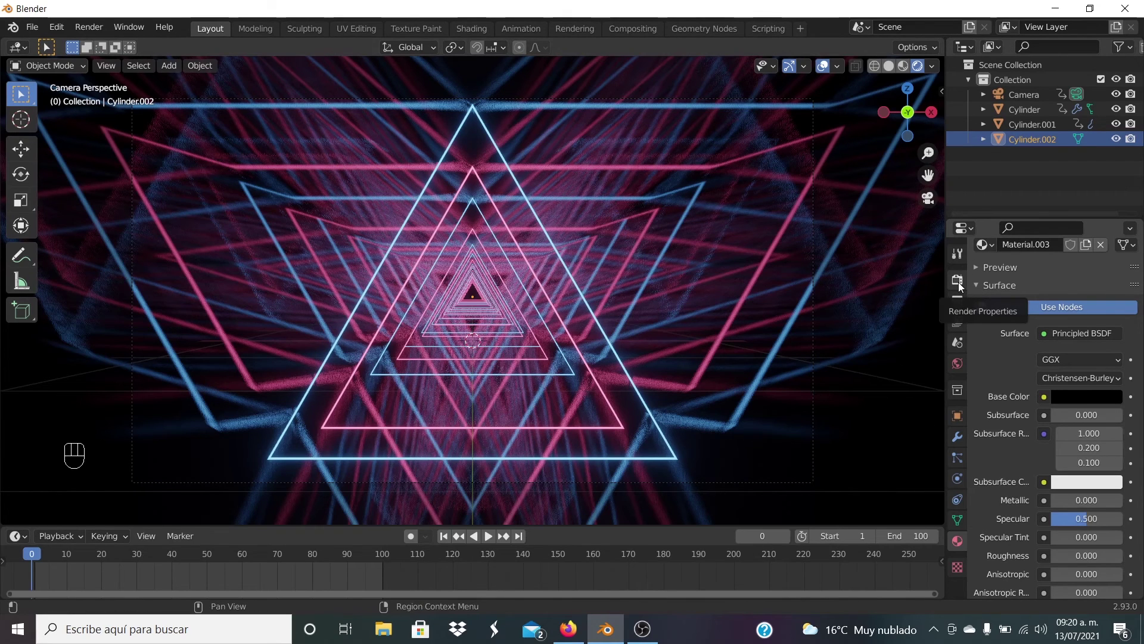
# Set Color Management to a Very High Contrast look and lower the Bloom threshold to 0.2.
pyautogui.click(961, 288)
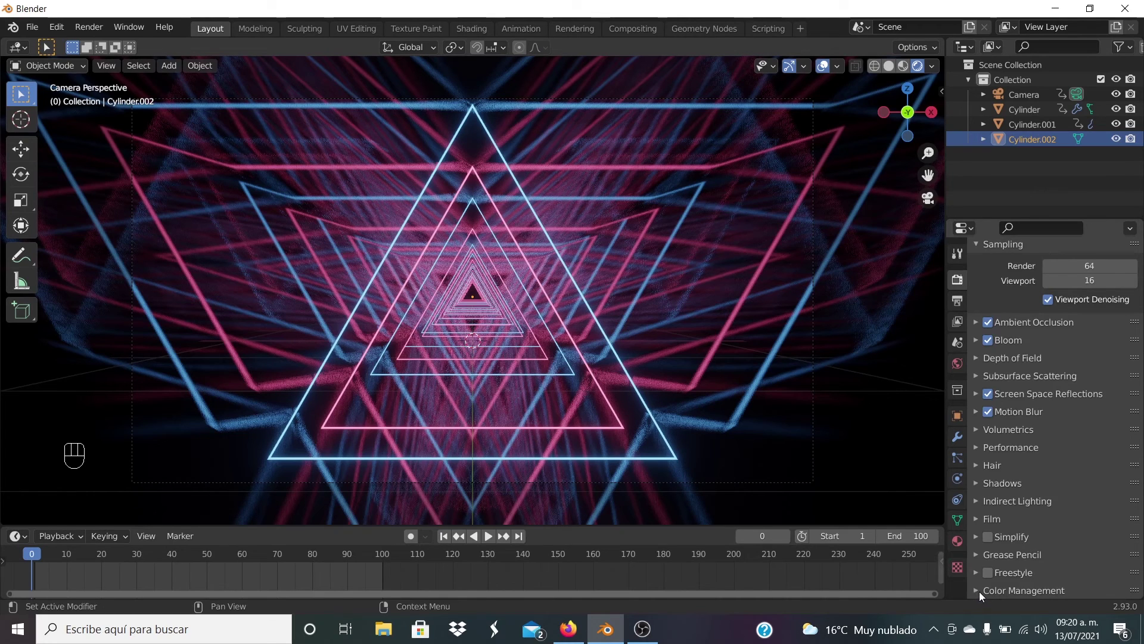
pyautogui.click(983, 596)
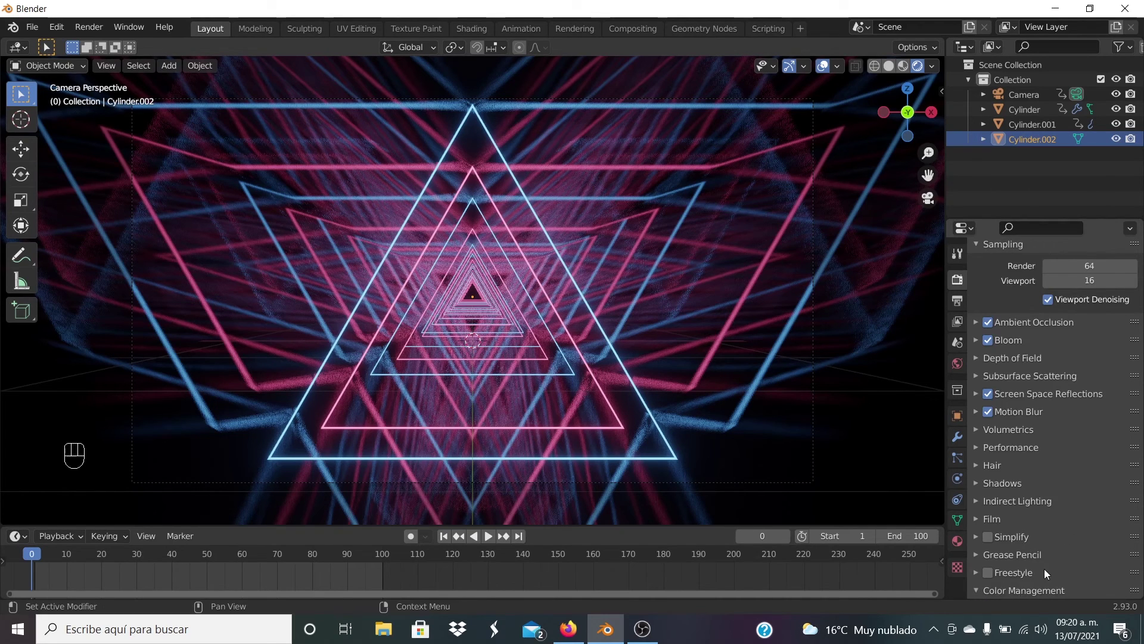
pyautogui.moveTo(1089, 517); pyautogui.dragTo(1075, 487)
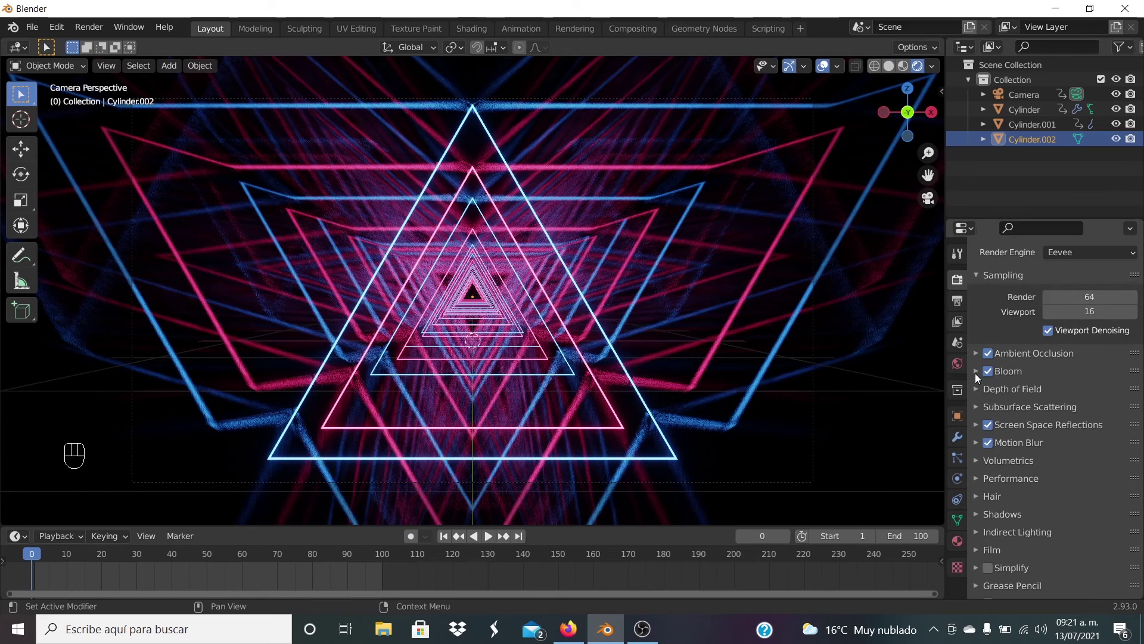
pyautogui.click(980, 377)
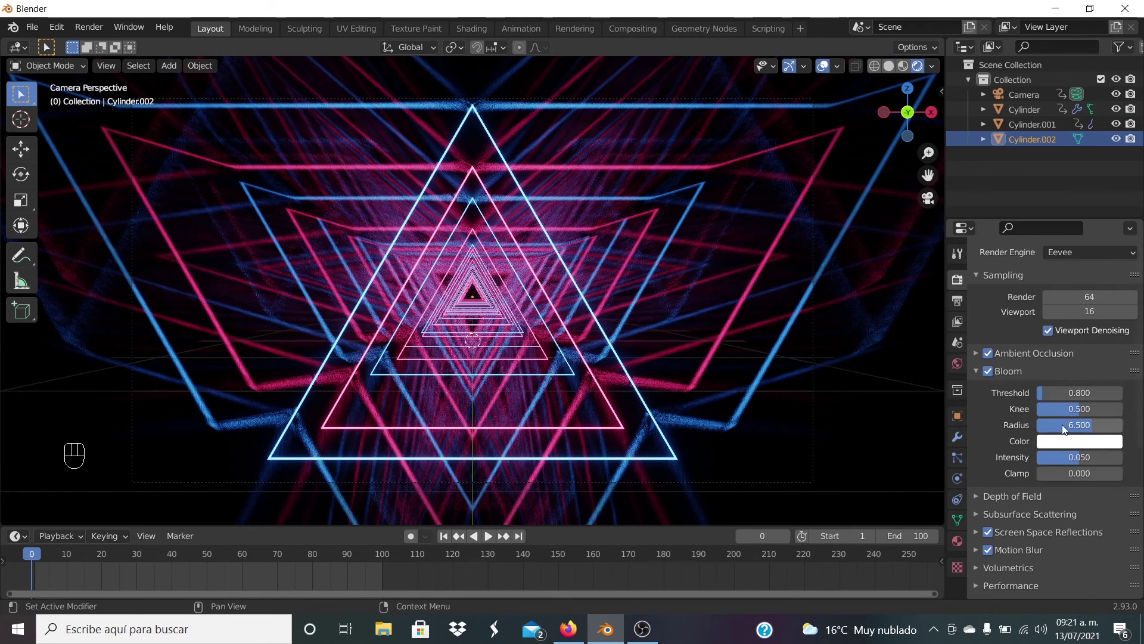
pyautogui.moveTo(1054, 399); pyautogui.dragTo(1054, 399)
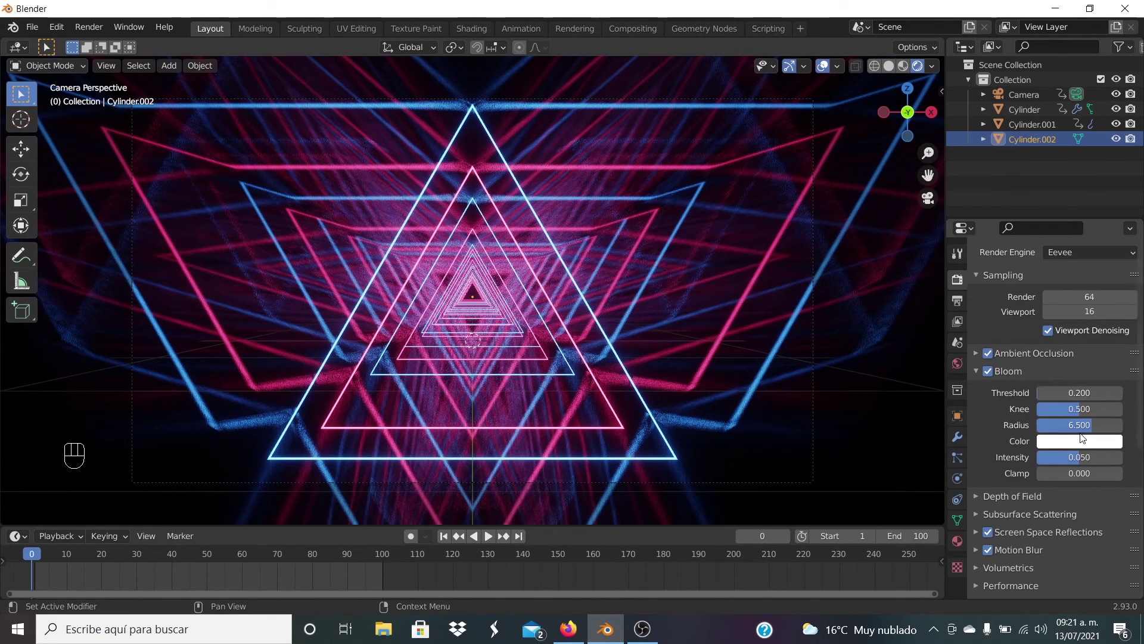
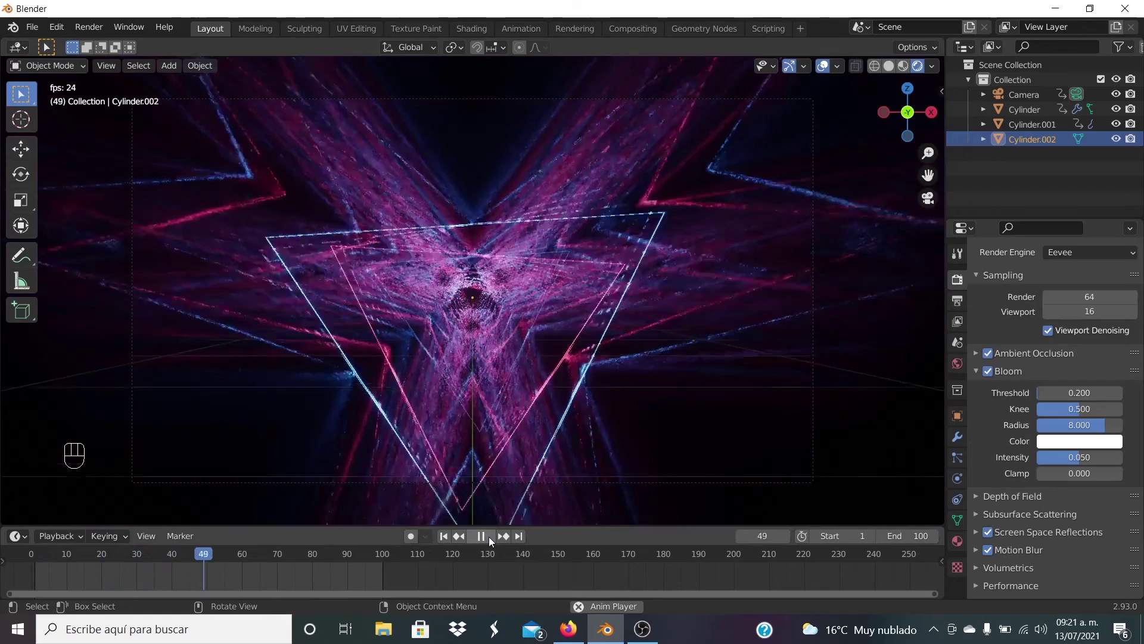
# Stop the fly-through playback and bring up the Output Properties settings.
pyautogui.click(491, 542)
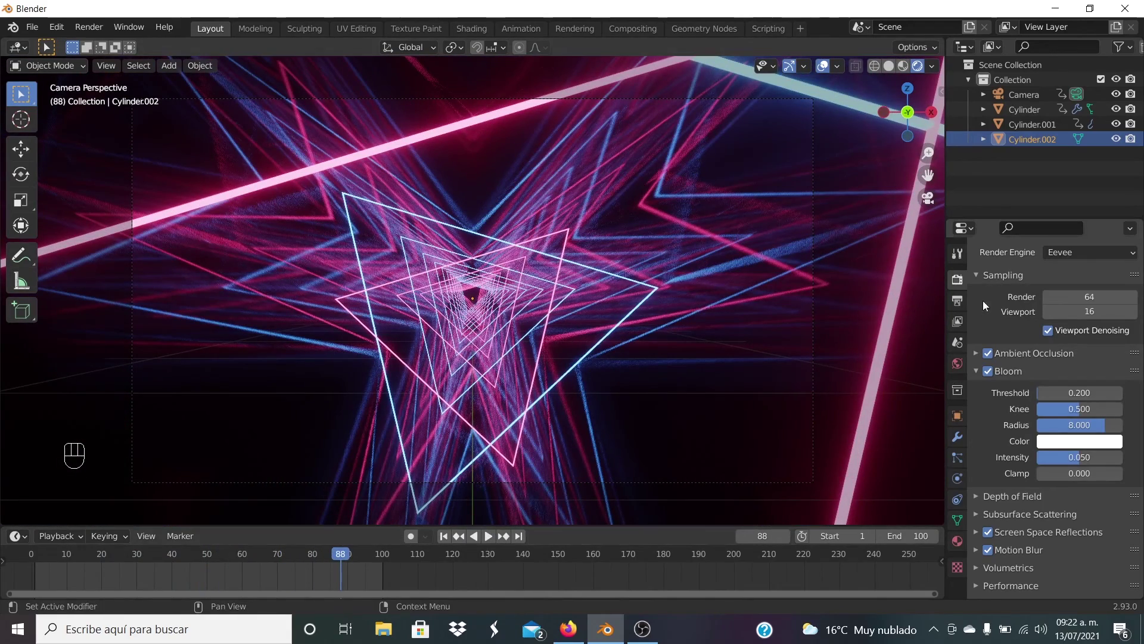
pyautogui.click(961, 306)
# Point the render output folder to C:\tmp\.
pyautogui.click(1133, 517)
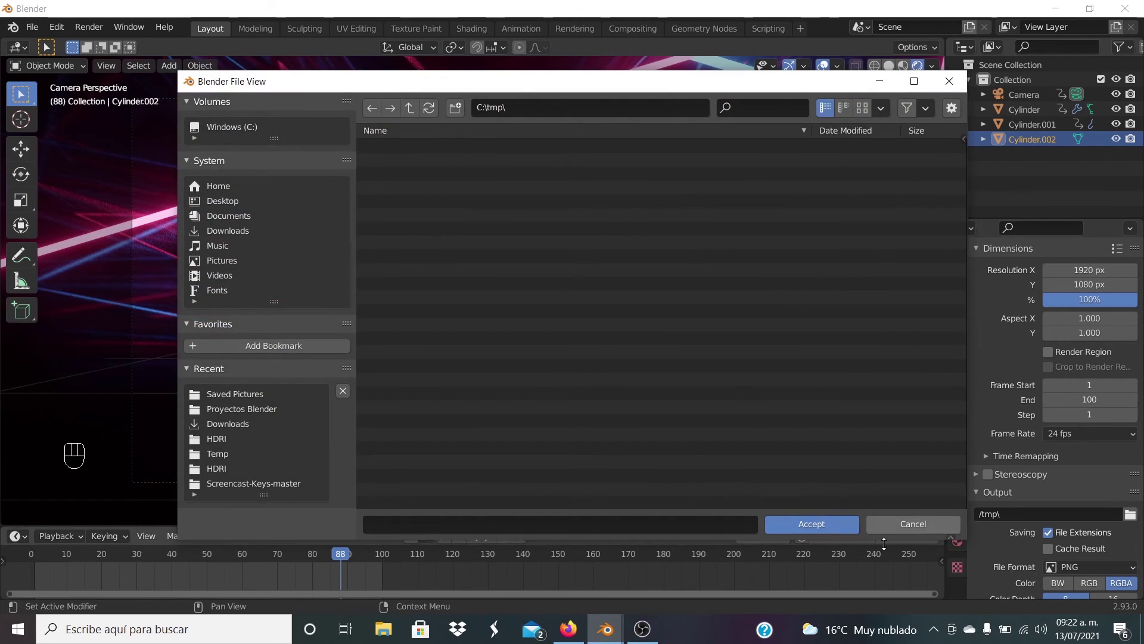
pyautogui.moveTo(1063, 505); pyautogui.dragTo(1089, 421)
pyautogui.click(1012, 563)
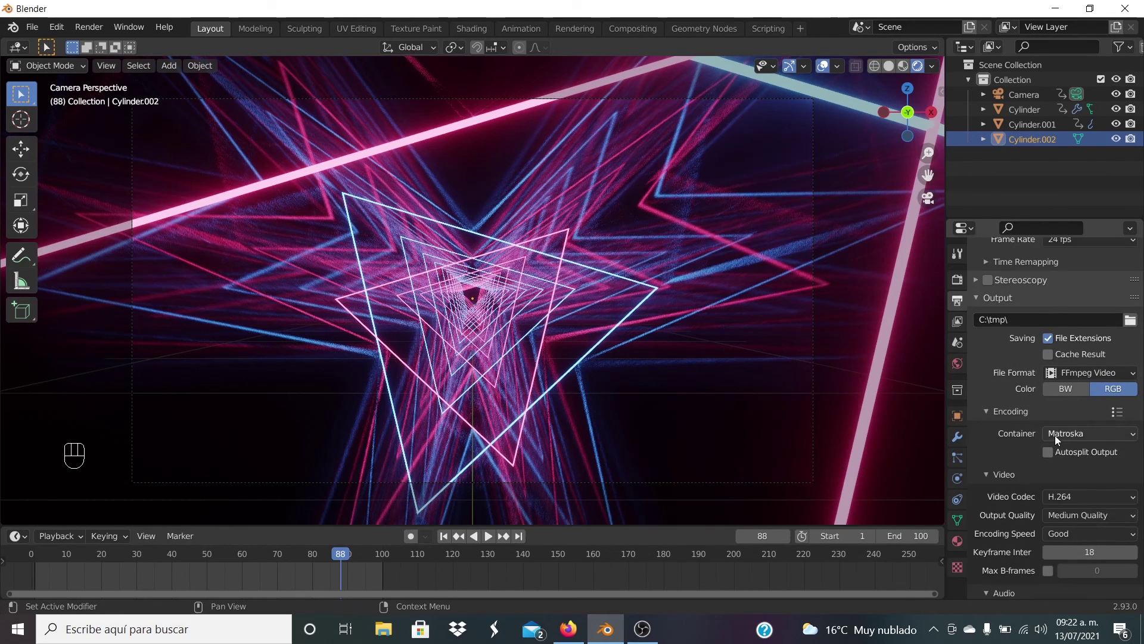
# Use FFmpeg Video in an MPEG-4 container with Perceptually Lossless quality.
pyautogui.moveTo(1057, 441); pyautogui.dragTo(1074, 389)
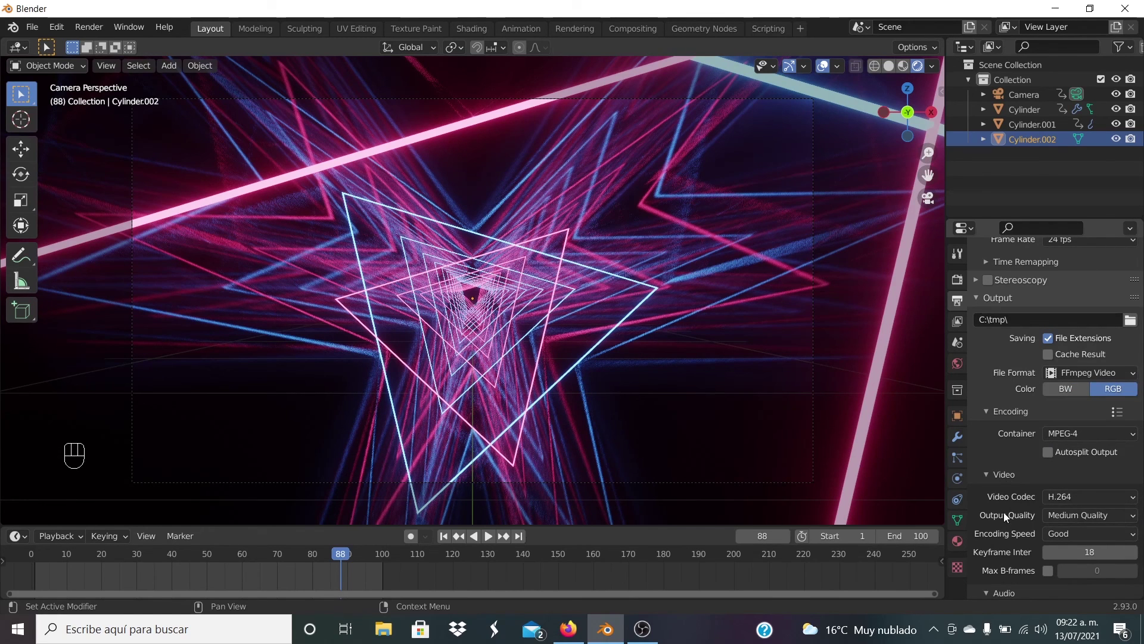
pyautogui.moveTo(1065, 519); pyautogui.dragTo(1005, 487)
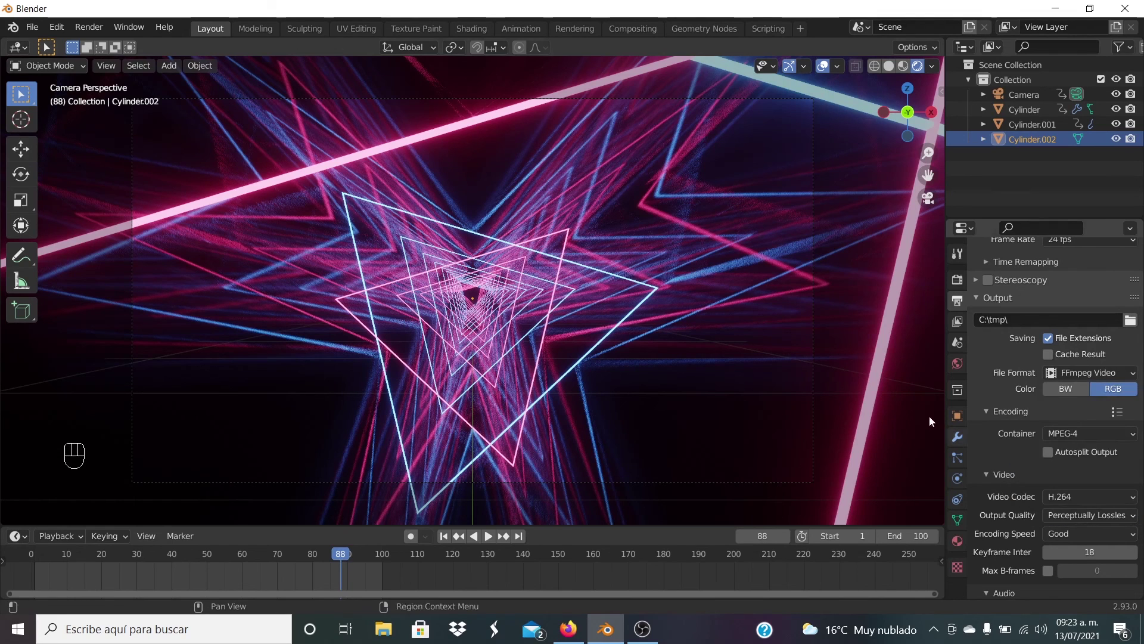
# Render the fly-through animation to video with Render Animation.
pyautogui.moveTo(95, 32); pyautogui.dragTo(793, 402)
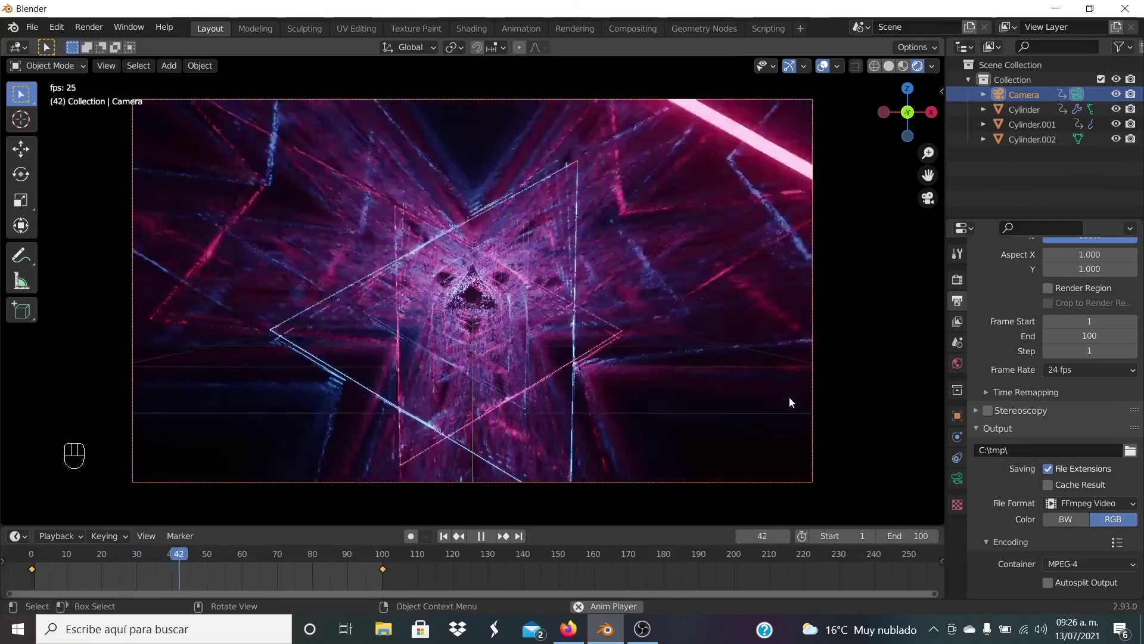